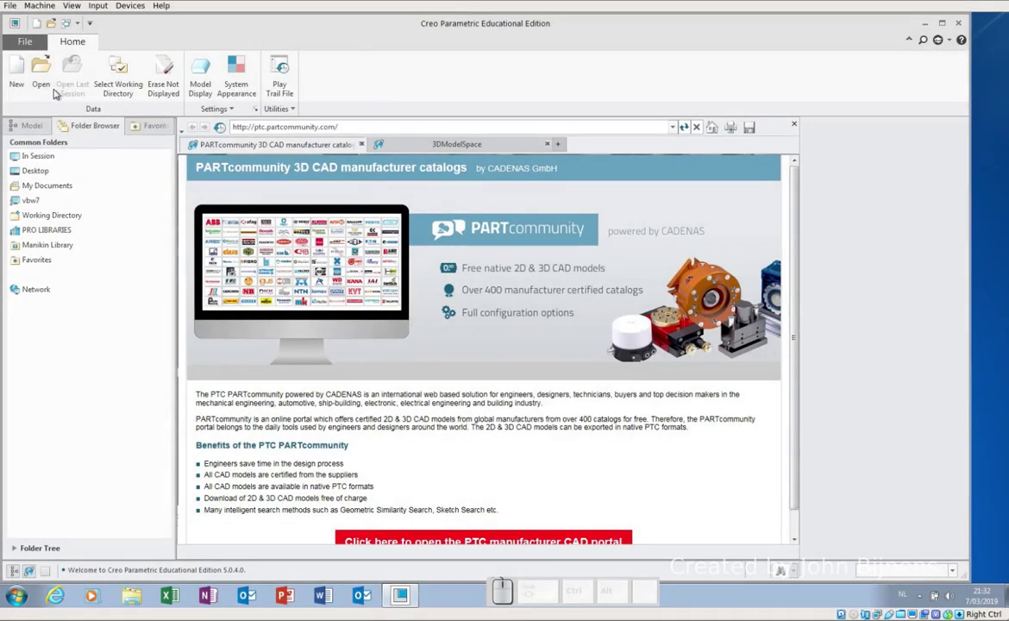
Step: Create the new part ONDERDEEL and start an extrude sketch on a datum plane
left_click(19, 74)
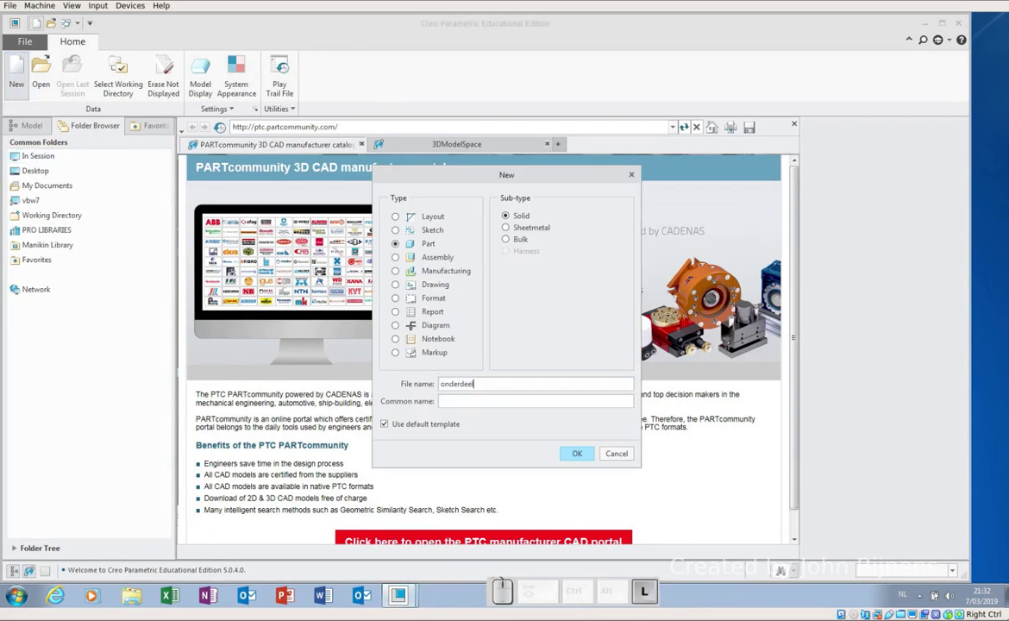
left_click(570, 458)
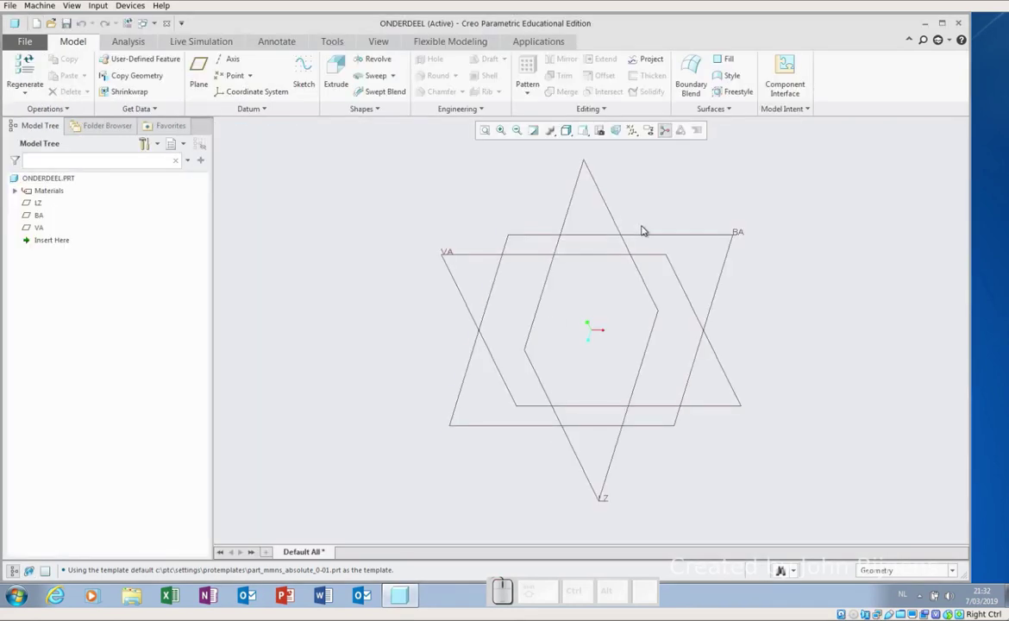
left_click(651, 238)
left_click(669, 183)
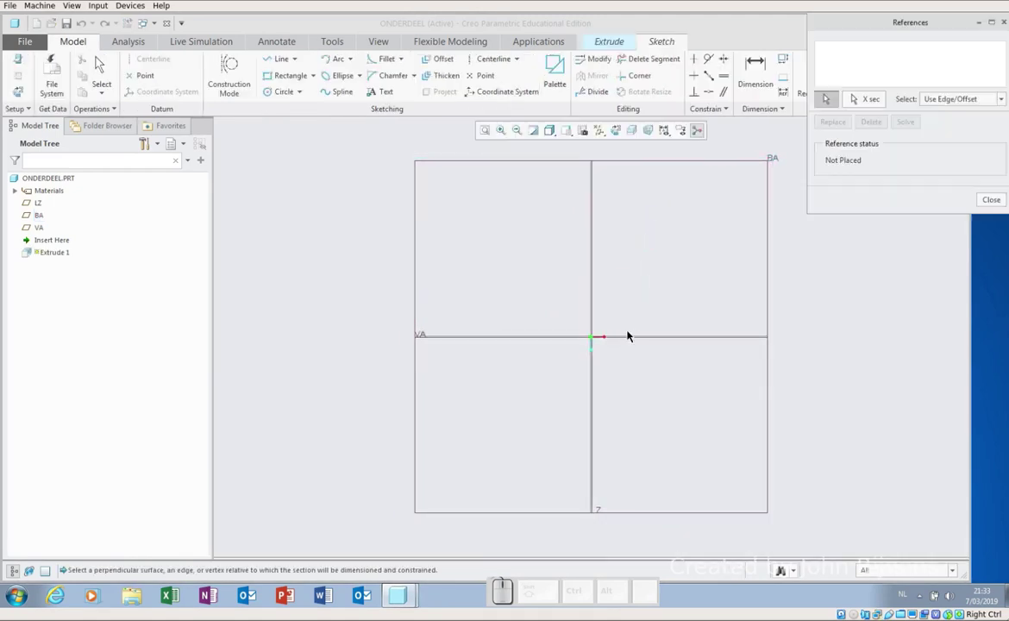
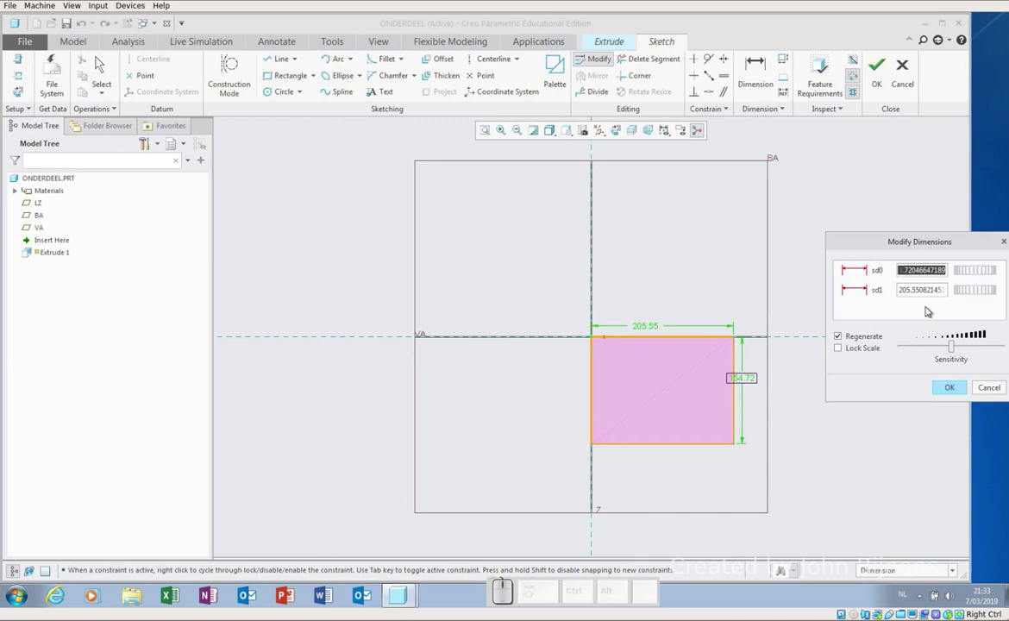
Step: Sketch a rectangle at the datum intersection and set one side to 200
key("KP_2")
key("KP_0")
key("Tab")
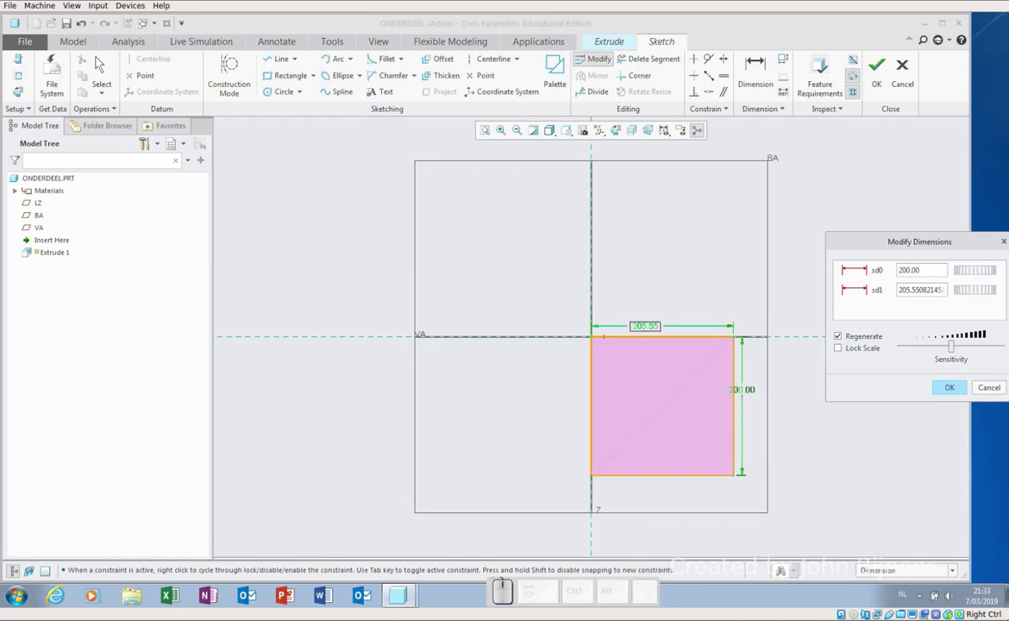
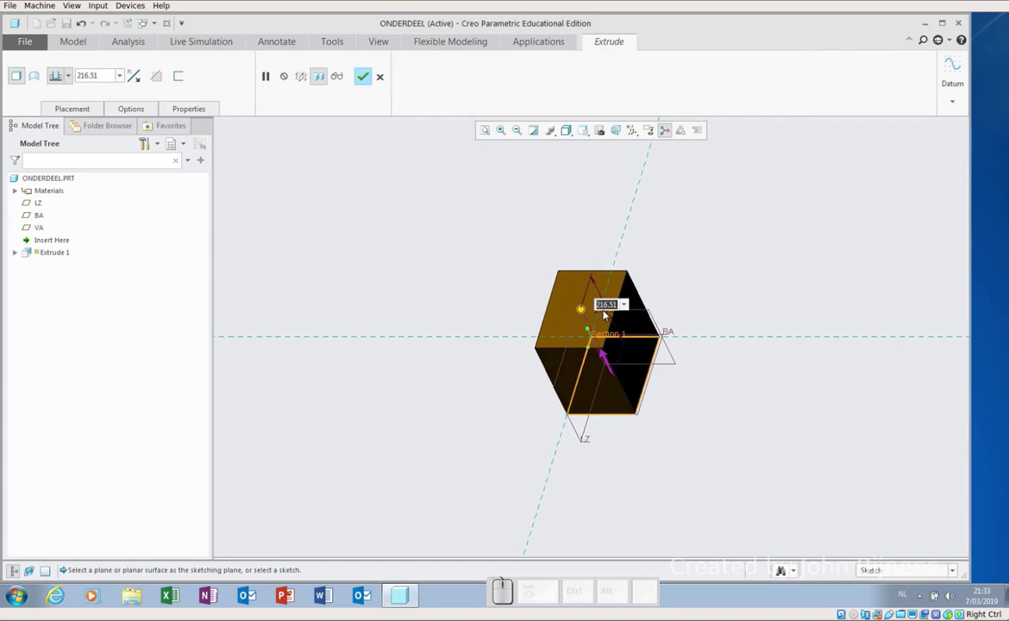
Step: Extrude the rectangle 50 deep into Extrude 1 and save ONDERDEEL
key("KP_5")
key("KP_0")
key("KP_Enter")
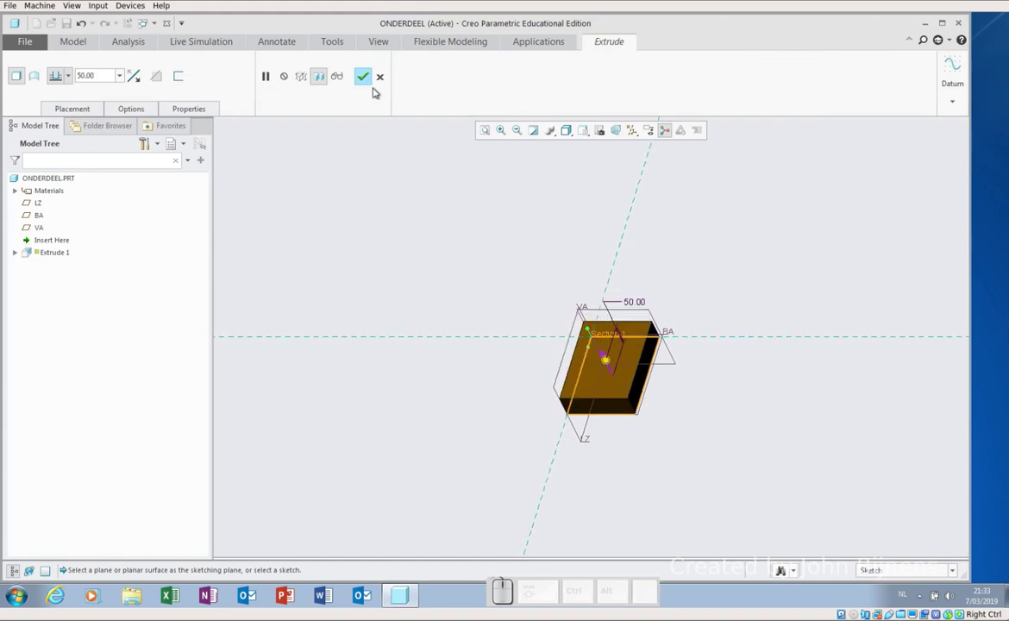
left_click(368, 83)
left_click(339, 155)
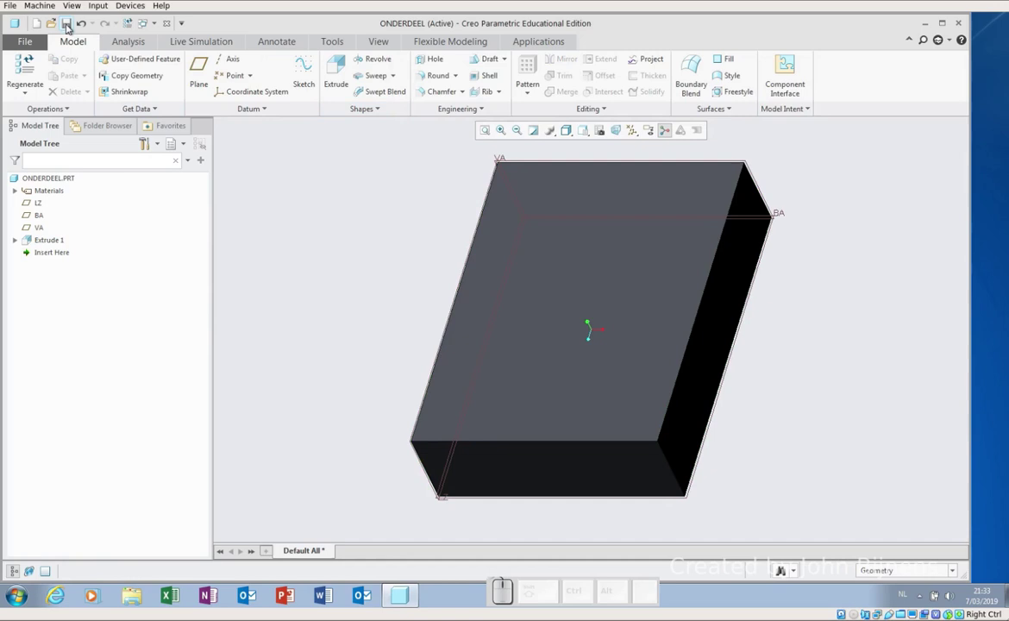
left_click(69, 22)
left_click(409, 464)
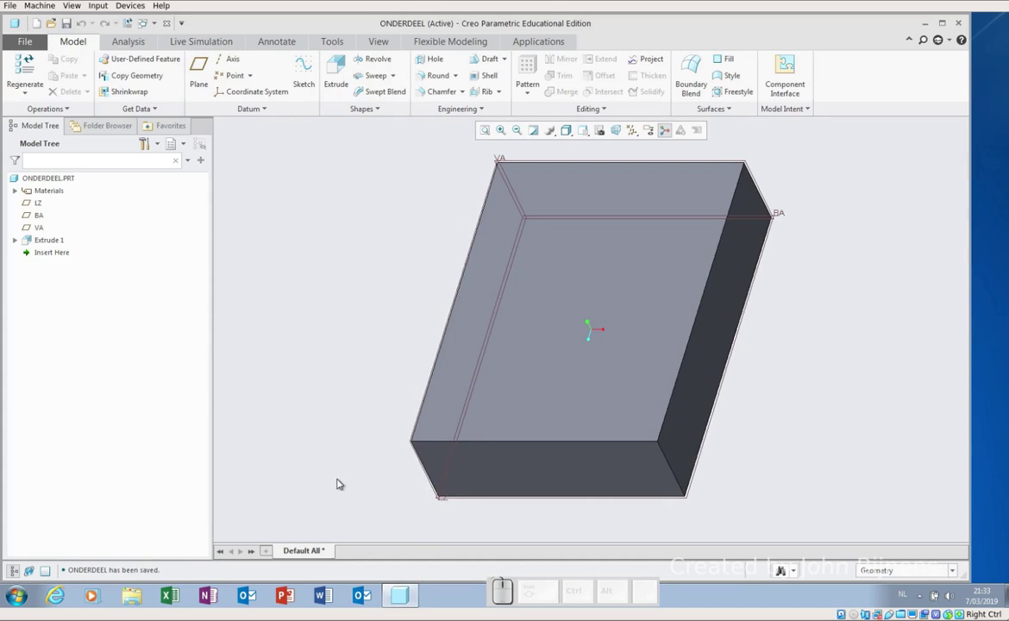
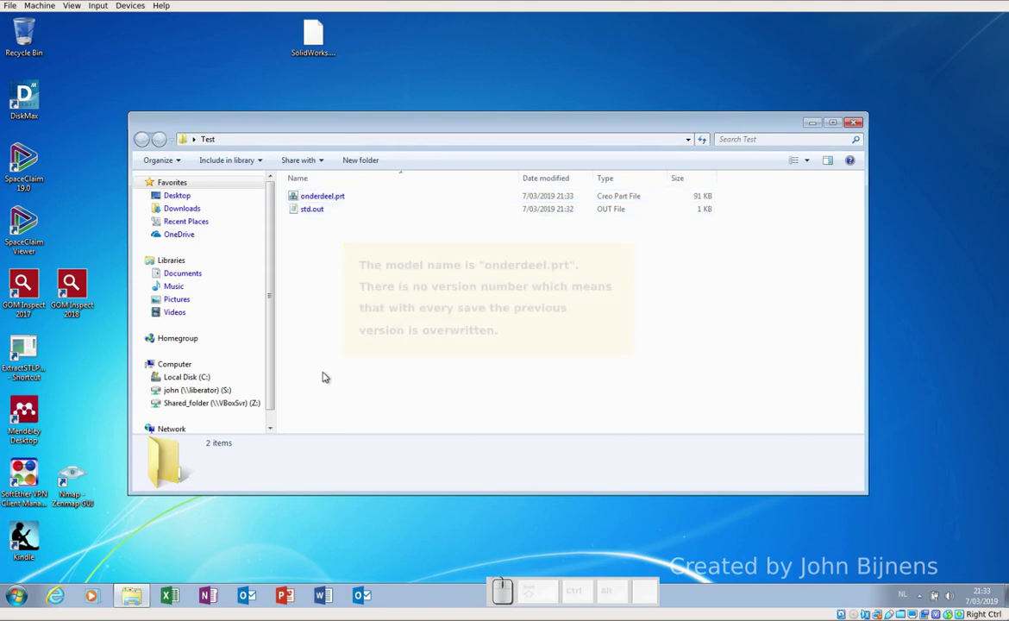
Step: Browse C:\PTC\Creo 5.0.4.0\Common Files\text and select config.pro
key("e")
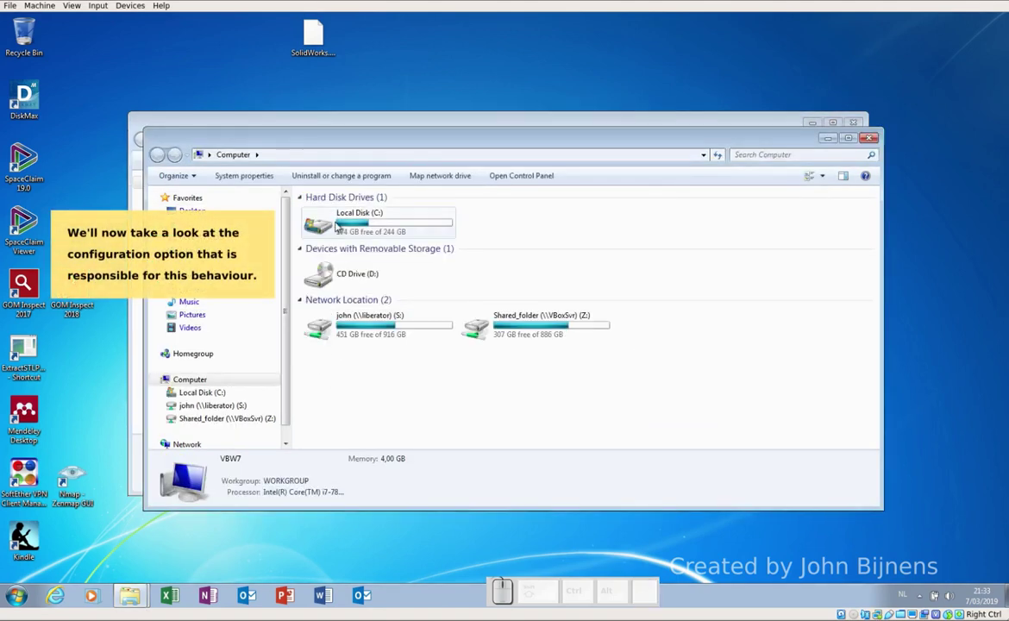
left_click(342, 220)
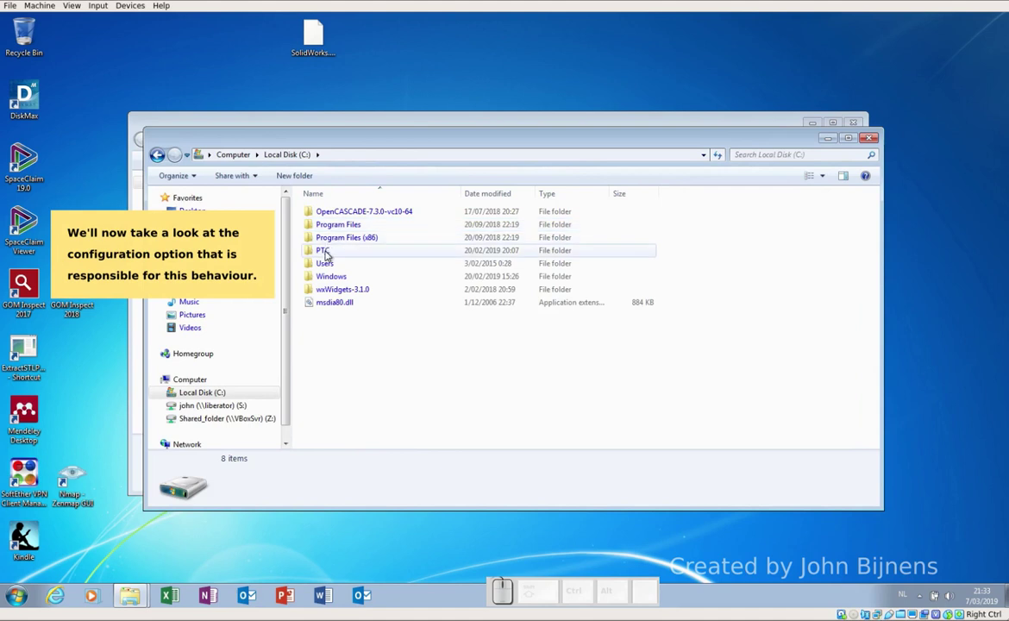
left_click(329, 252)
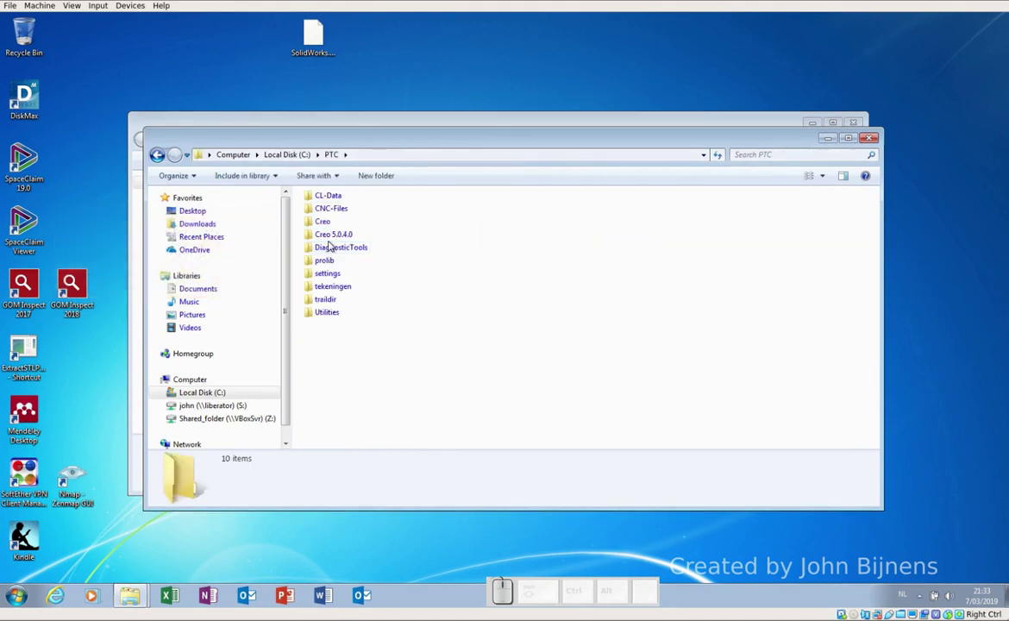
left_click(332, 238)
left_click(339, 214)
left_click(338, 214)
left_click(343, 334)
scroll("down", 3)
left_click(334, 386)
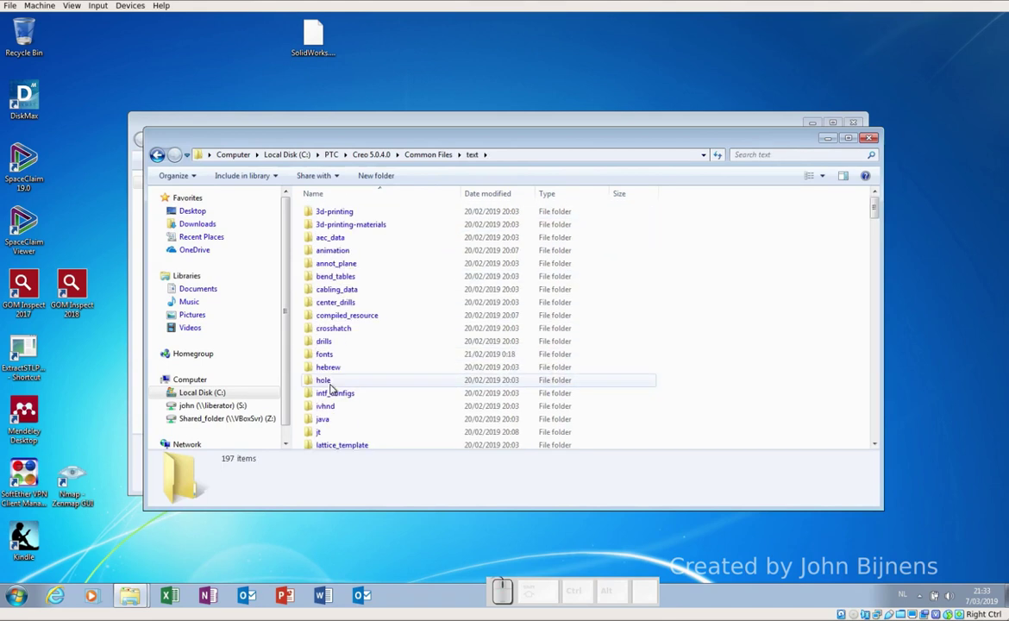
scroll("down", 3)
scroll("down", 3)
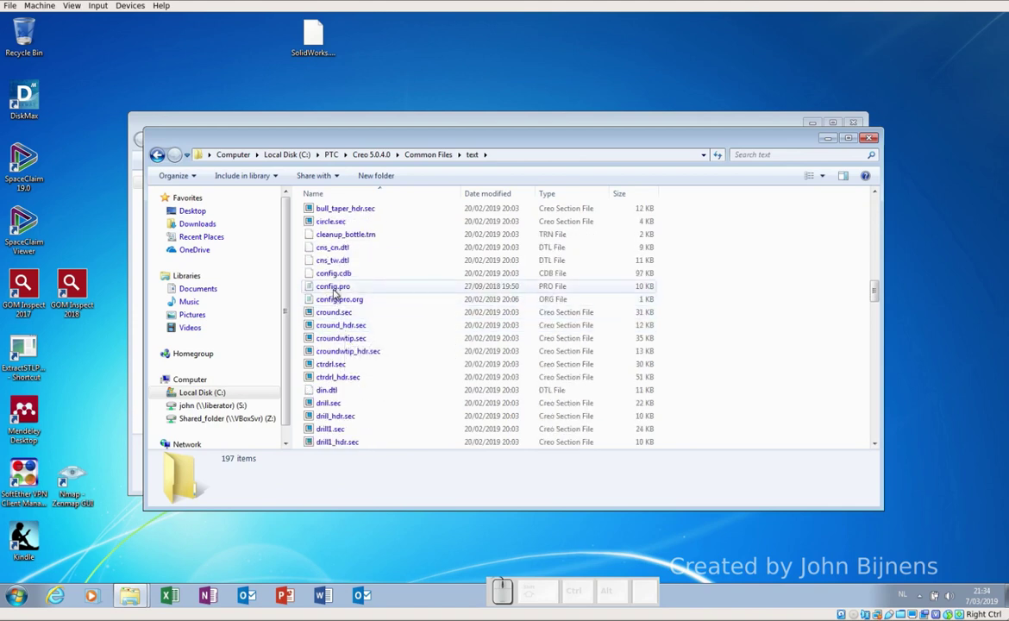
left_click(23, 215)
Step: Check the folder's file extension display settings and view config.pro's properties with Read-only unticked
left_click(201, 178)
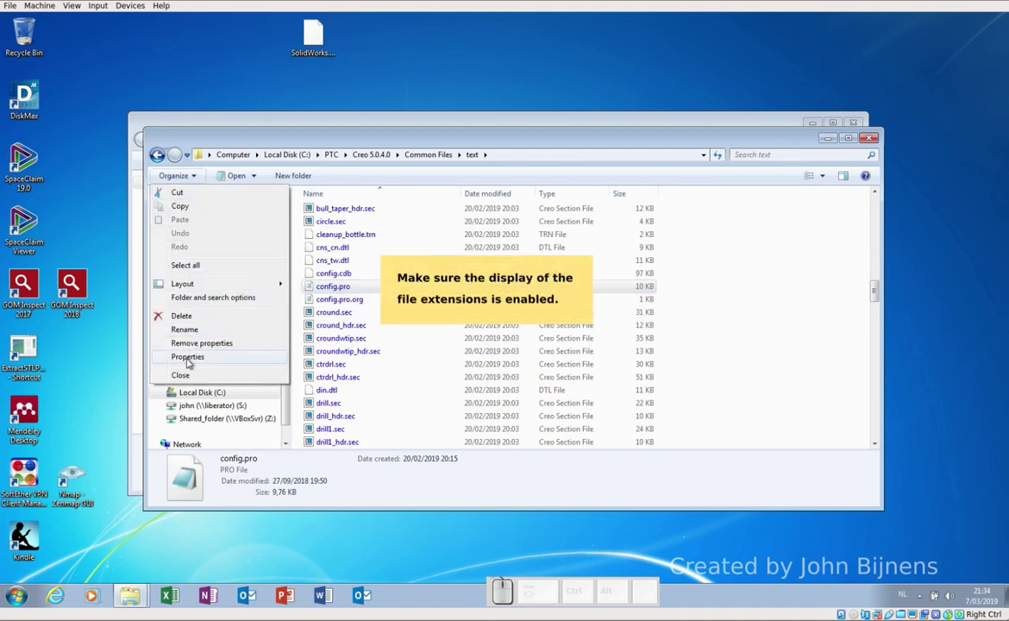
left_click(205, 302)
left_click(214, 208)
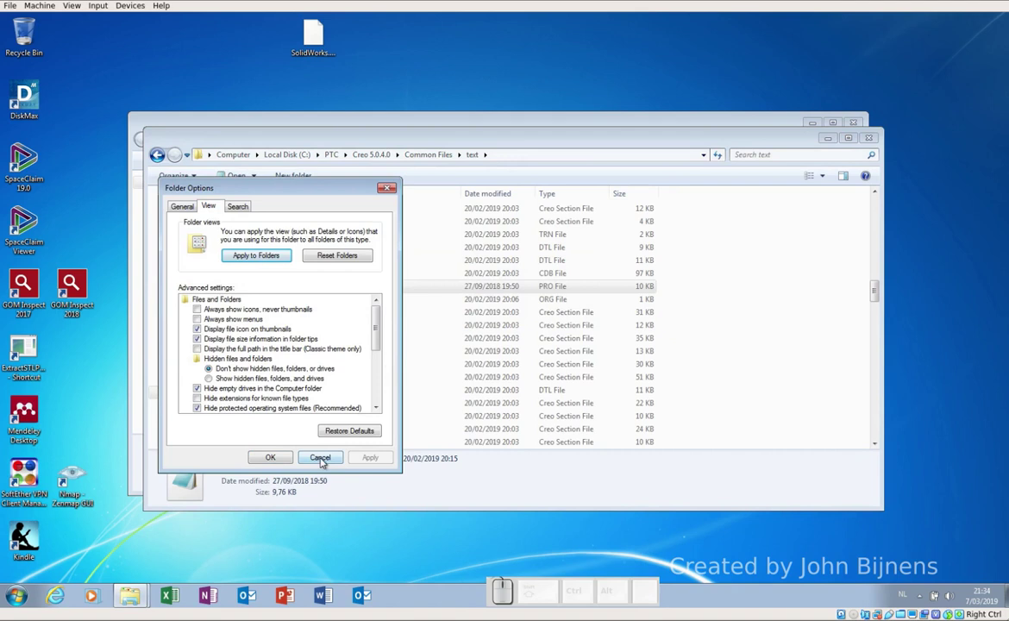
left_click(324, 459)
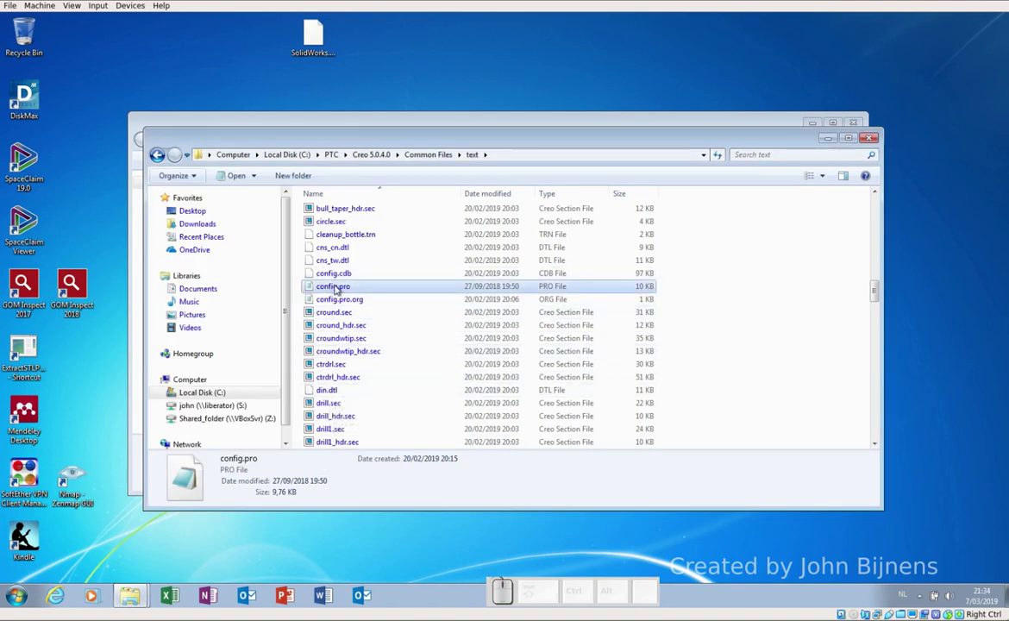
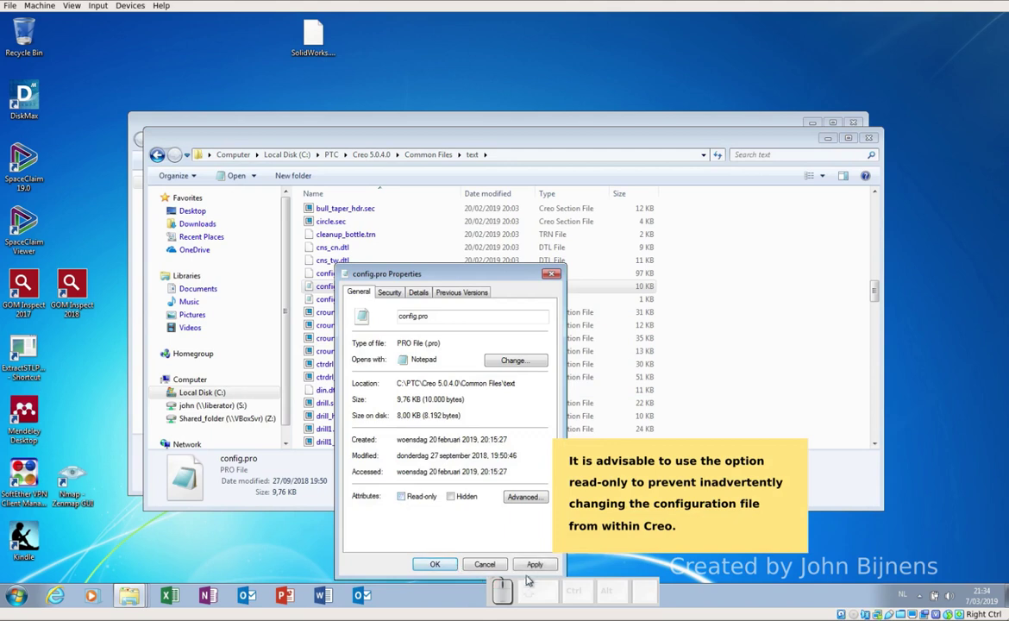
left_click(535, 567)
left_click_drag(492, 273, 459, 411)
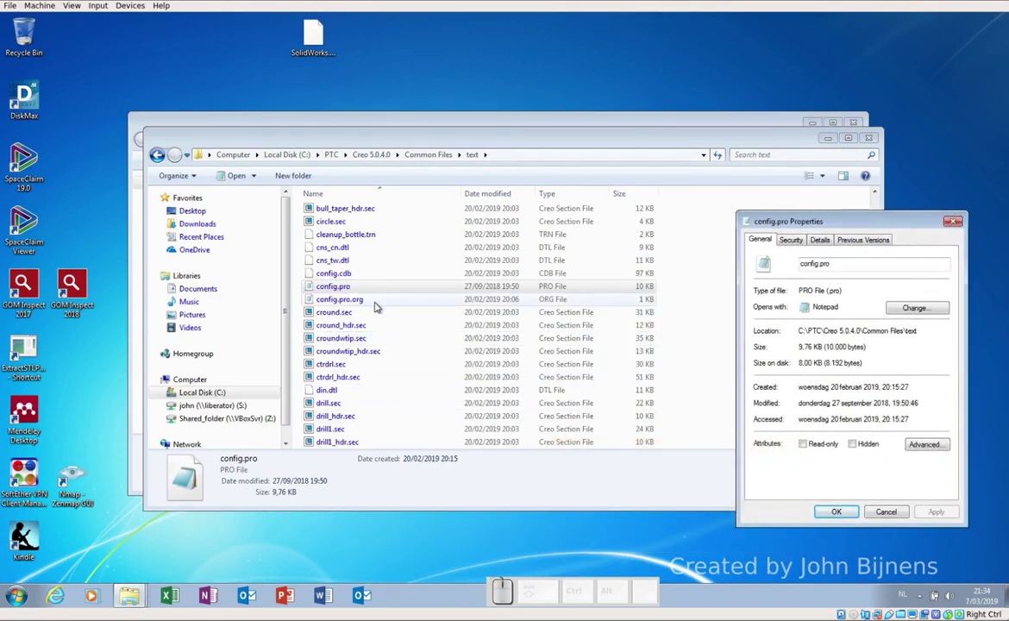
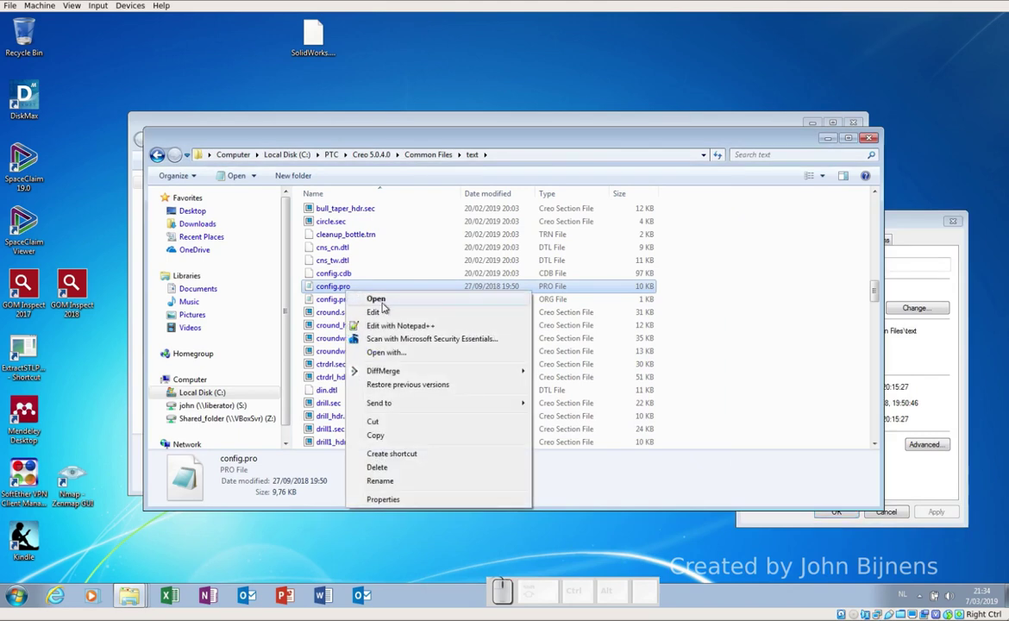
Step: Edit config.pro in Notepad++, changing save_file_iterations from no to yes on line 70
left_click(22, 216)
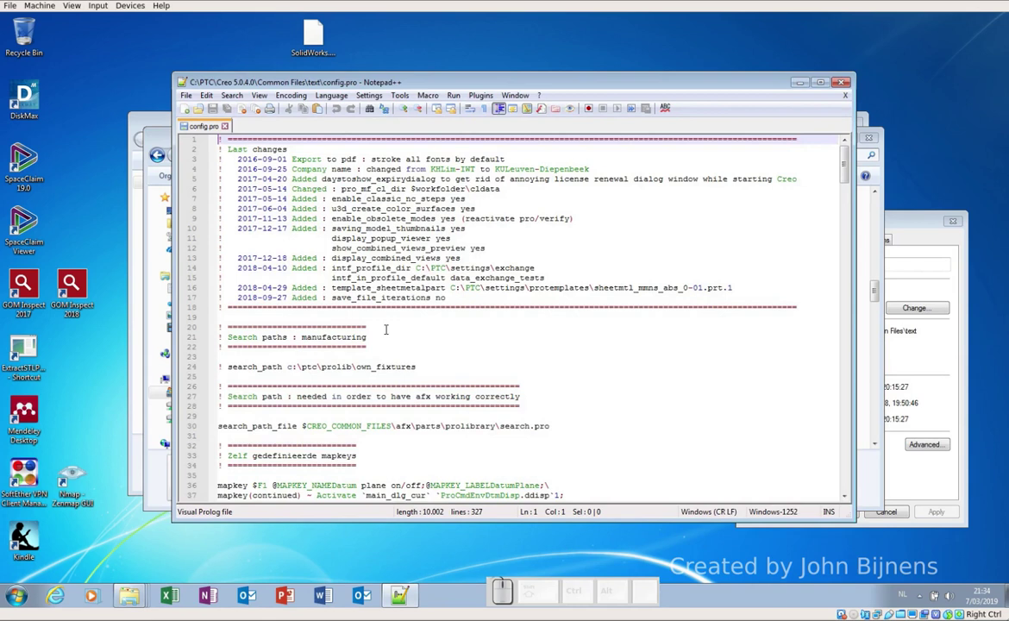
scroll("down", 3)
scroll("down", 3)
scroll("down", 3)
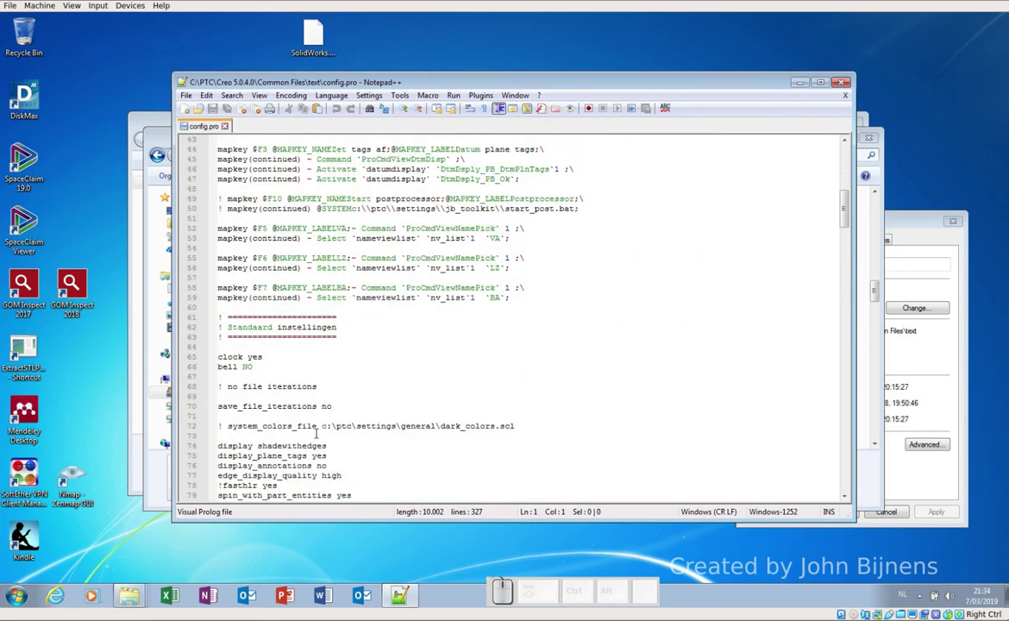
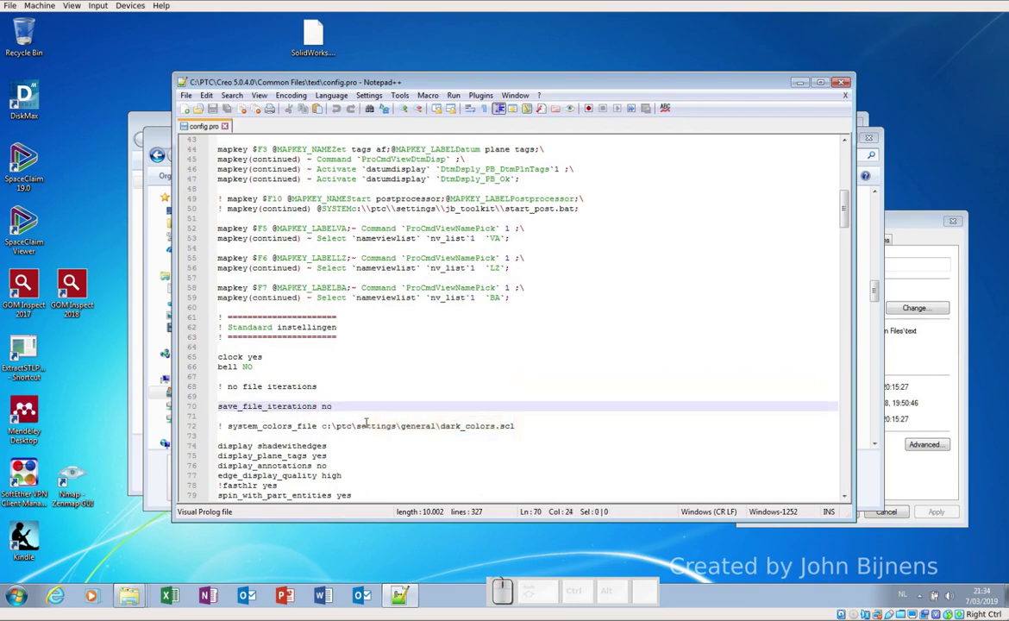
key("BackSpace")
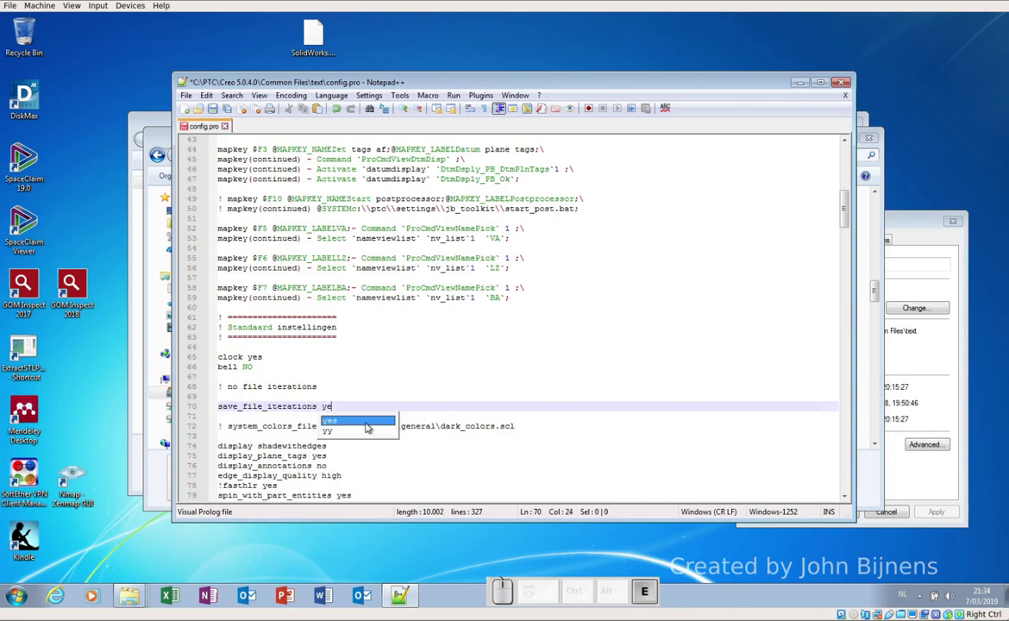
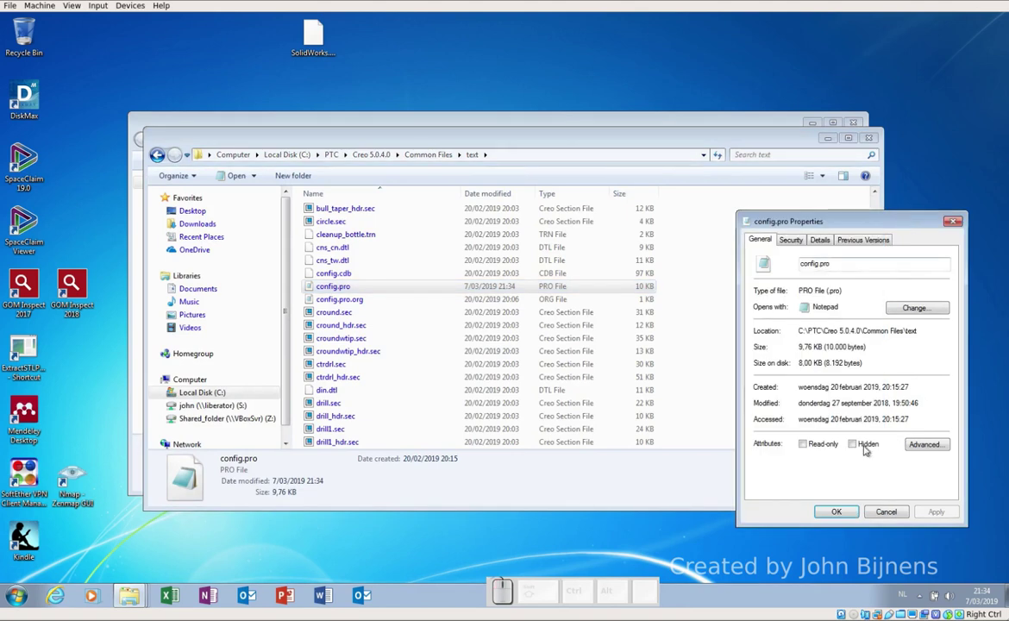
Step: Dismiss the config.pro properties, view the Test folder with onderdeel.prt and std.out, and launch Creo
left_click(827, 440)
left_click(824, 449)
left_click(940, 511)
left_click(842, 510)
left_click(827, 138)
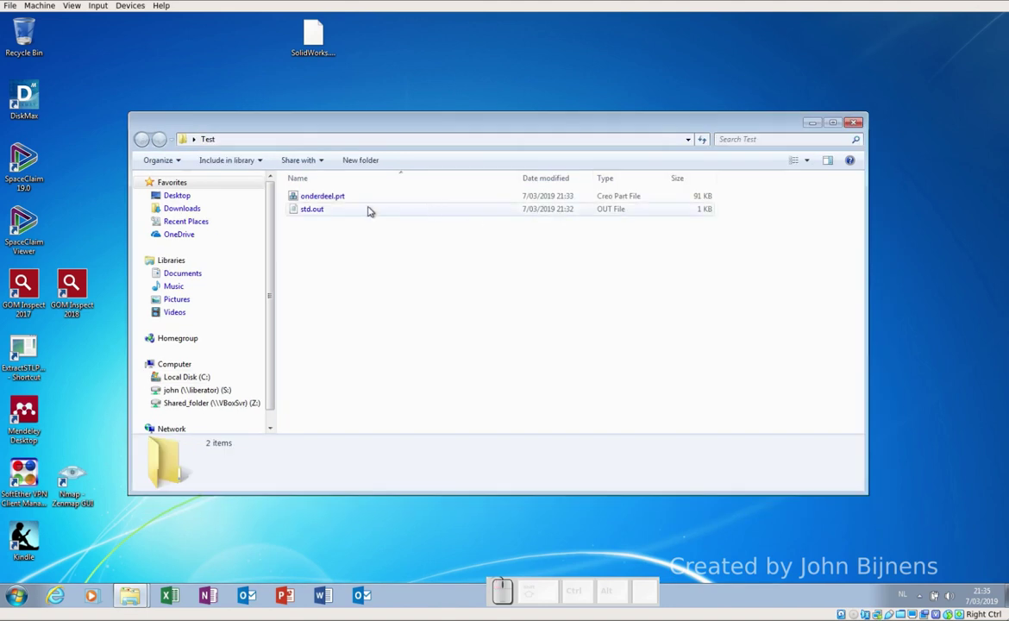
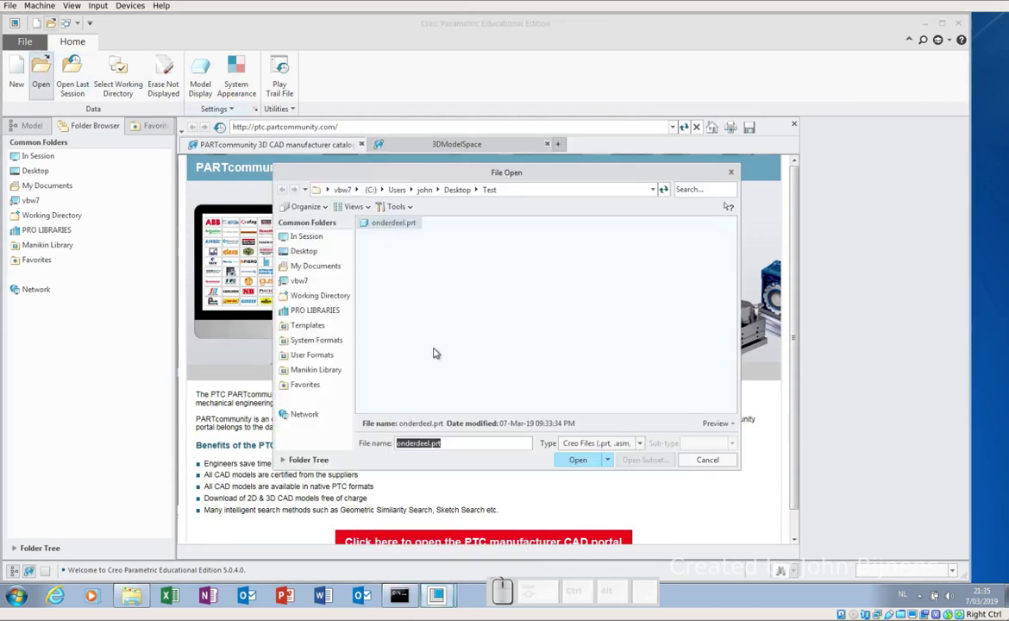
Step: Reopen onderdeel.prt and start a second extrude sketch on the block's top face for the corner notch
left_click(582, 461)
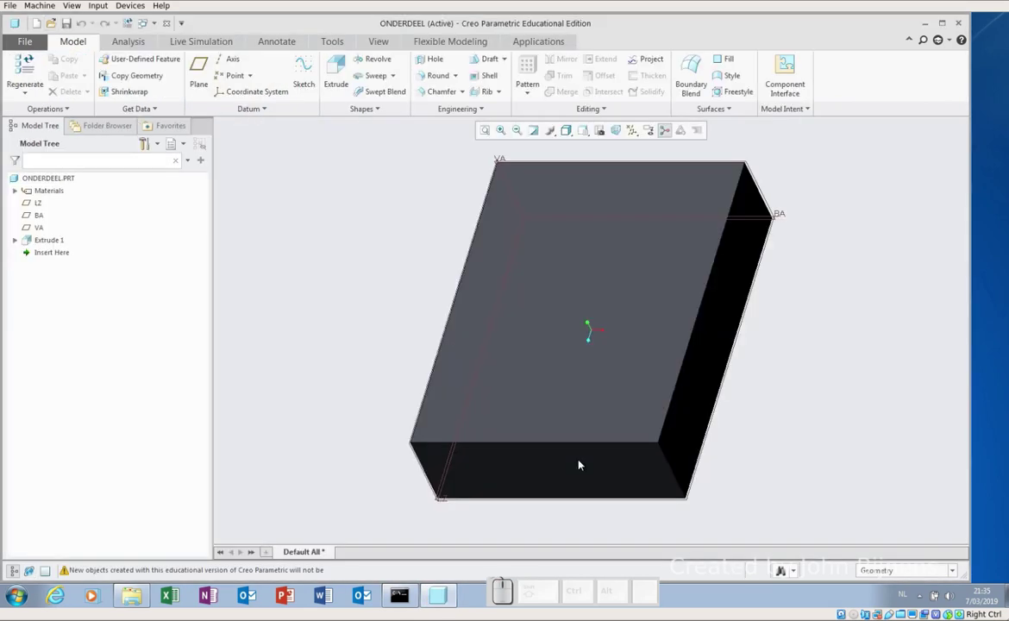
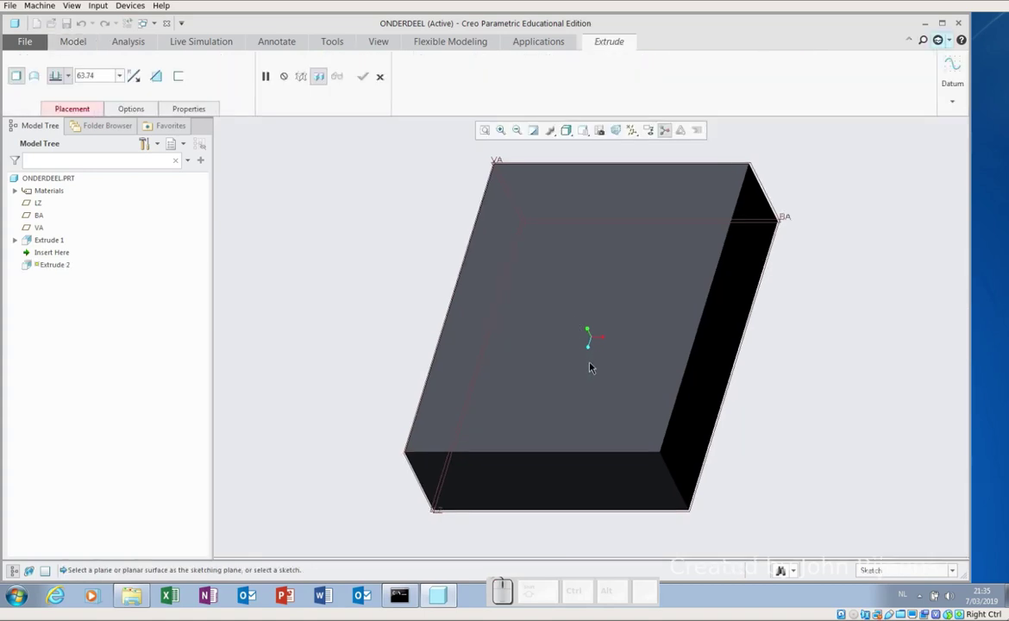
left_click(599, 371)
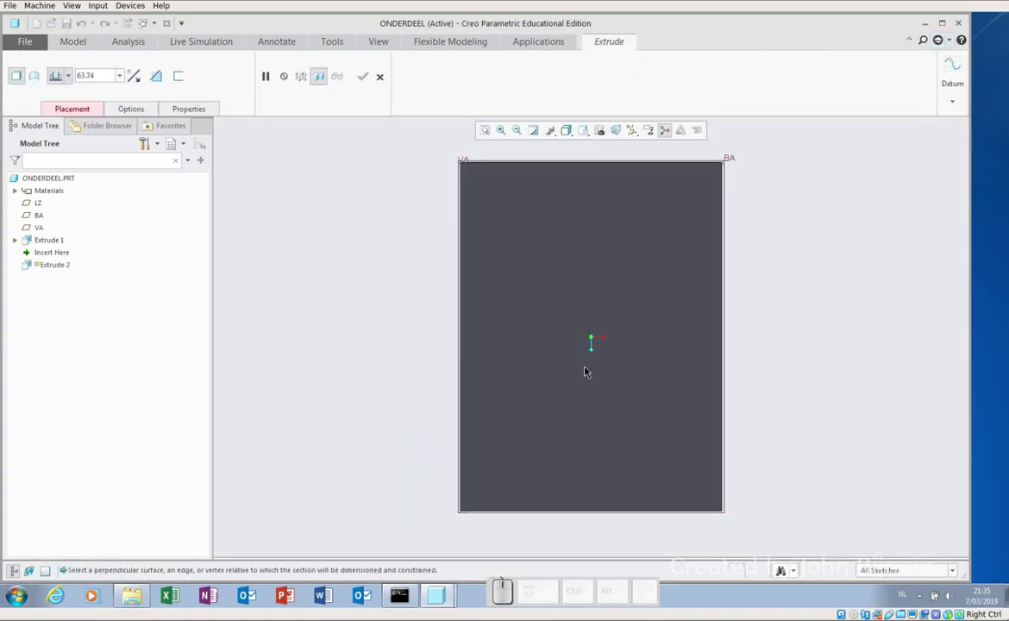
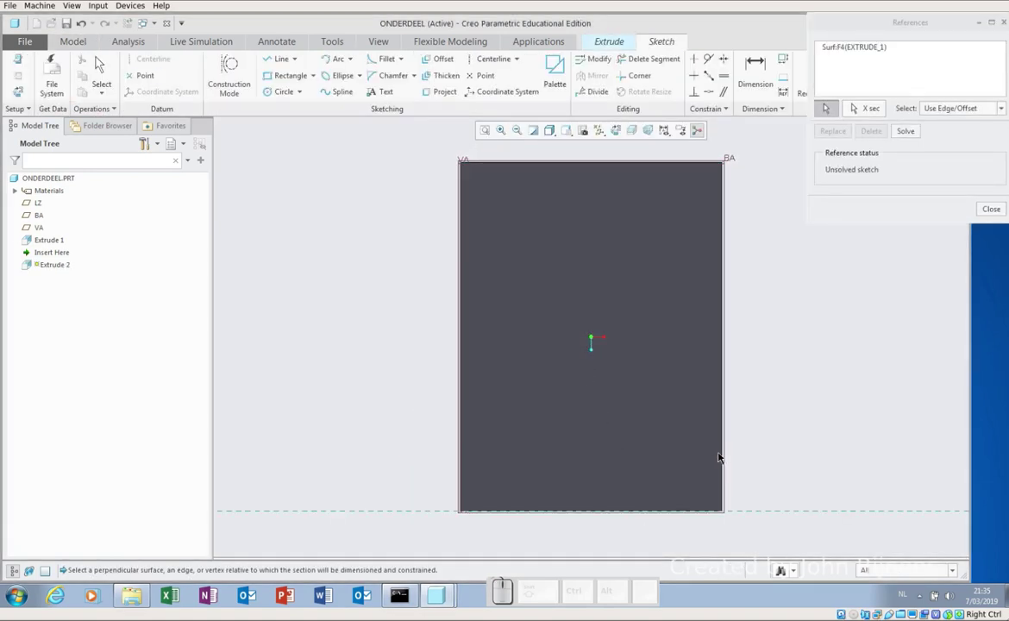
left_click(725, 453)
right_click(761, 427)
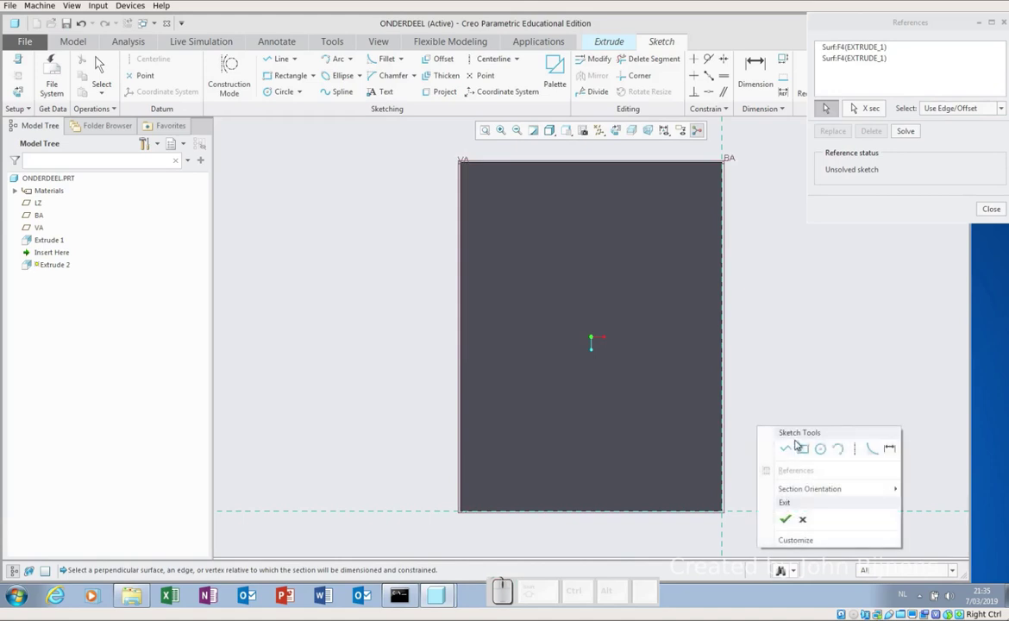
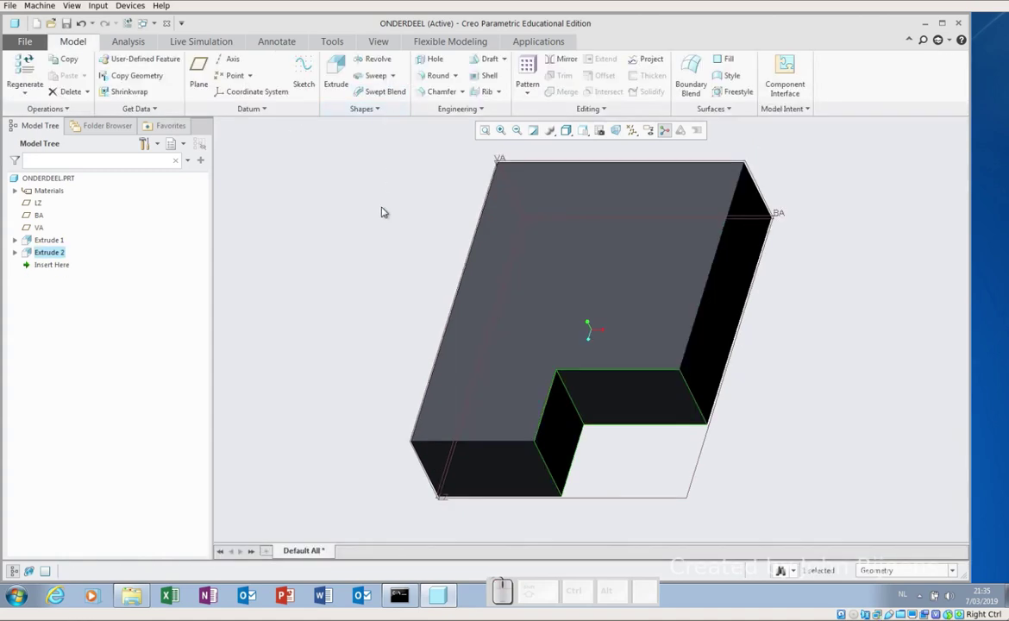
Step: Save the notched part and select the two vertical notch edges for a round
left_click(384, 214)
left_click(70, 23)
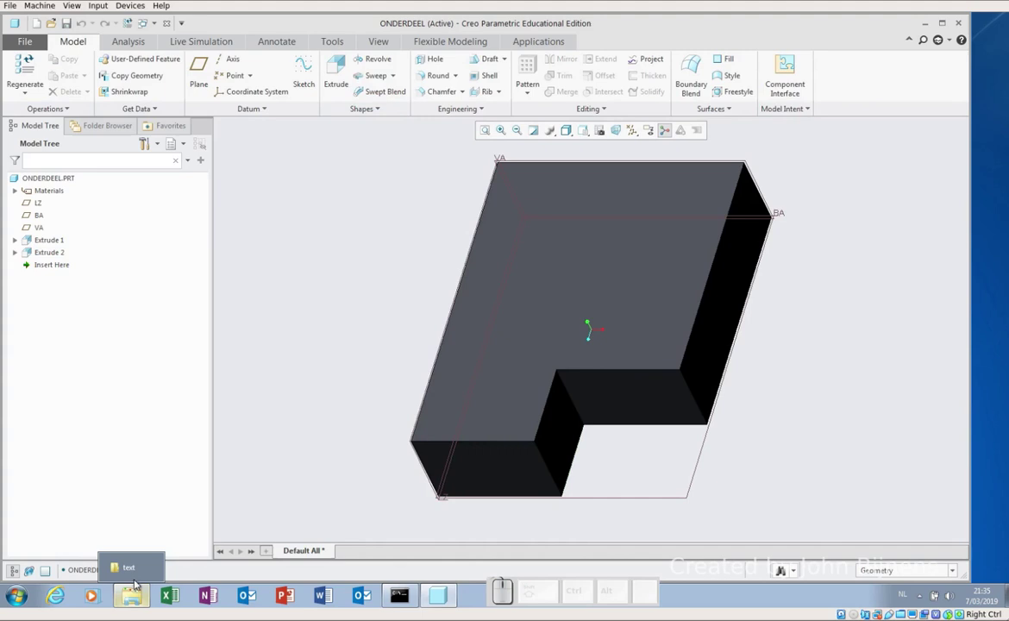
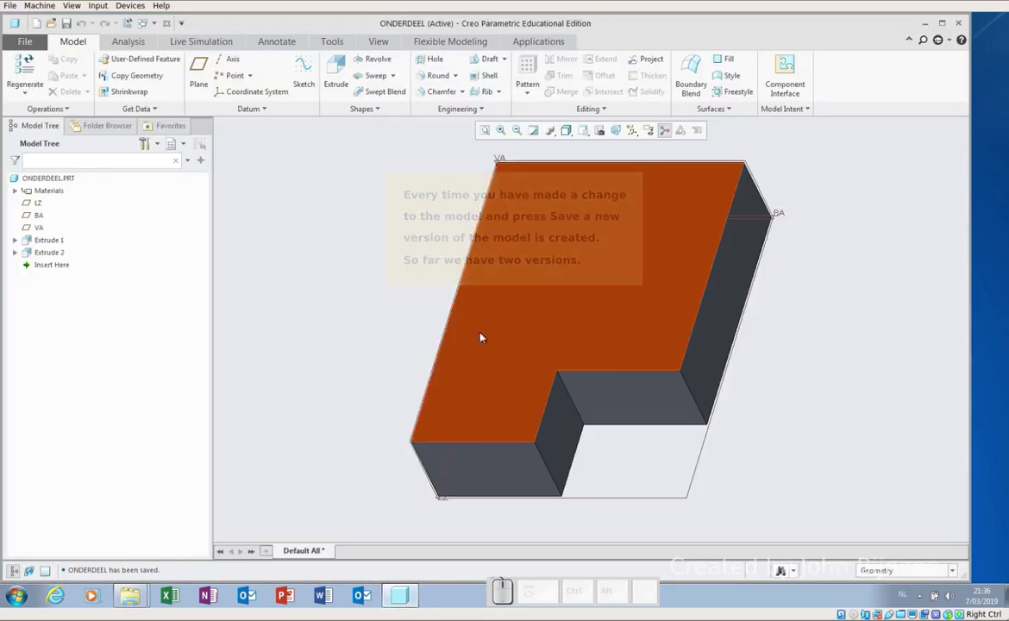
left_click(422, 75)
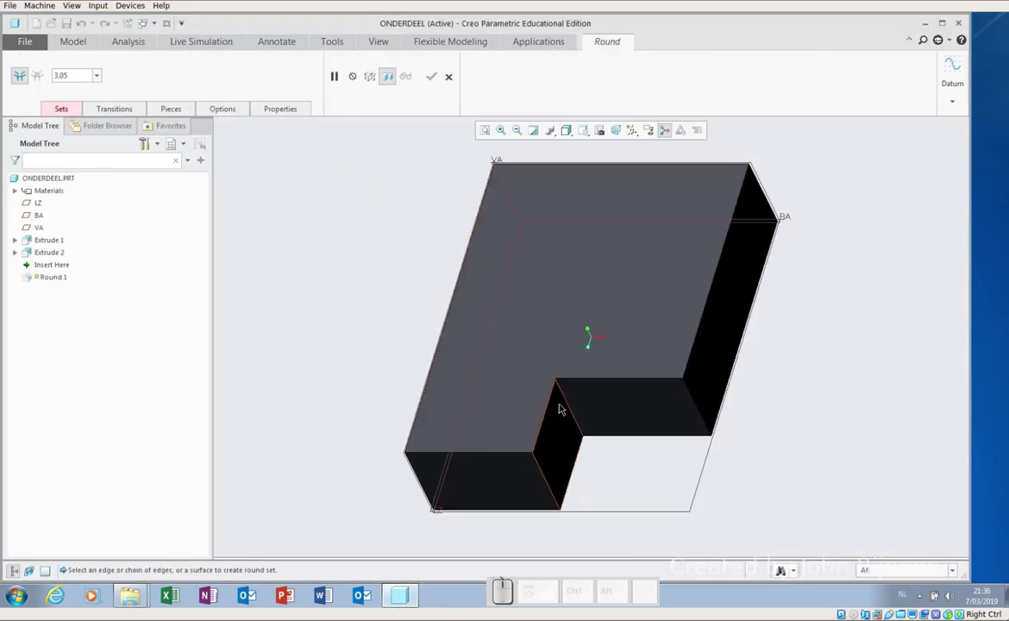
right_click(577, 409)
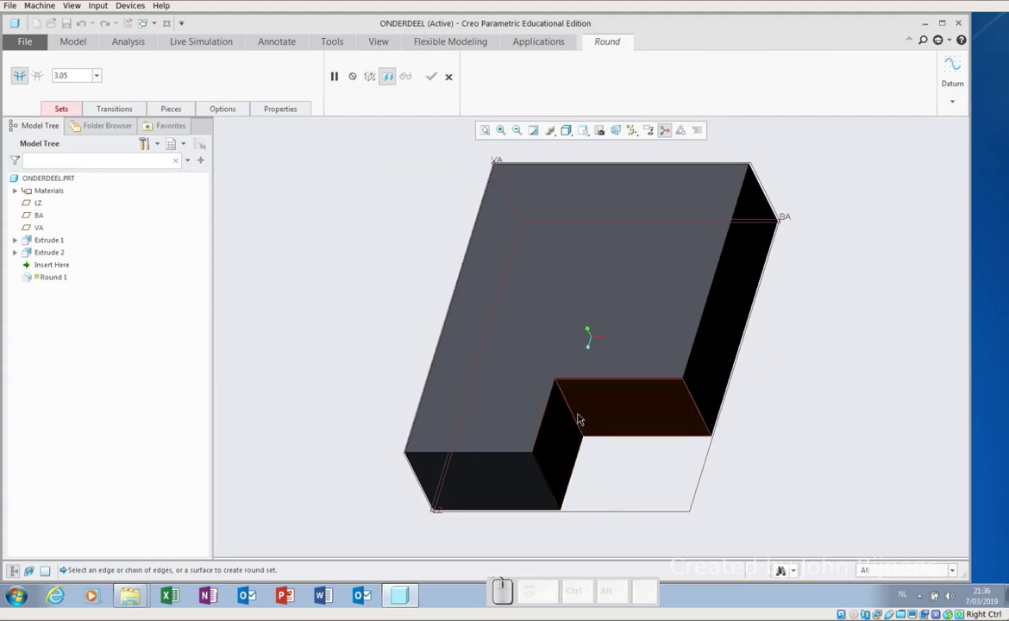
right_click(586, 420)
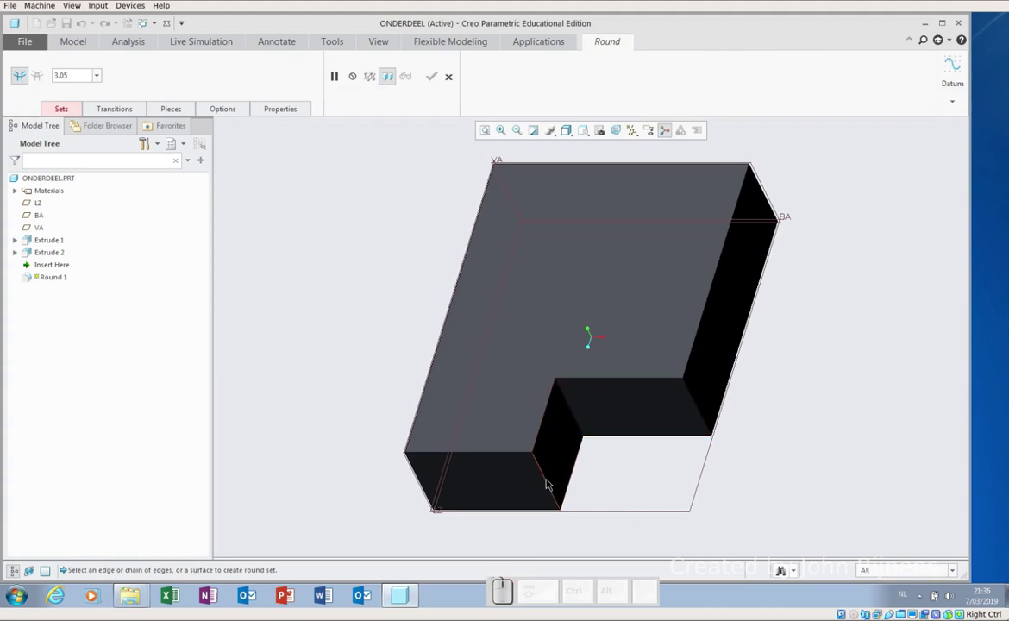
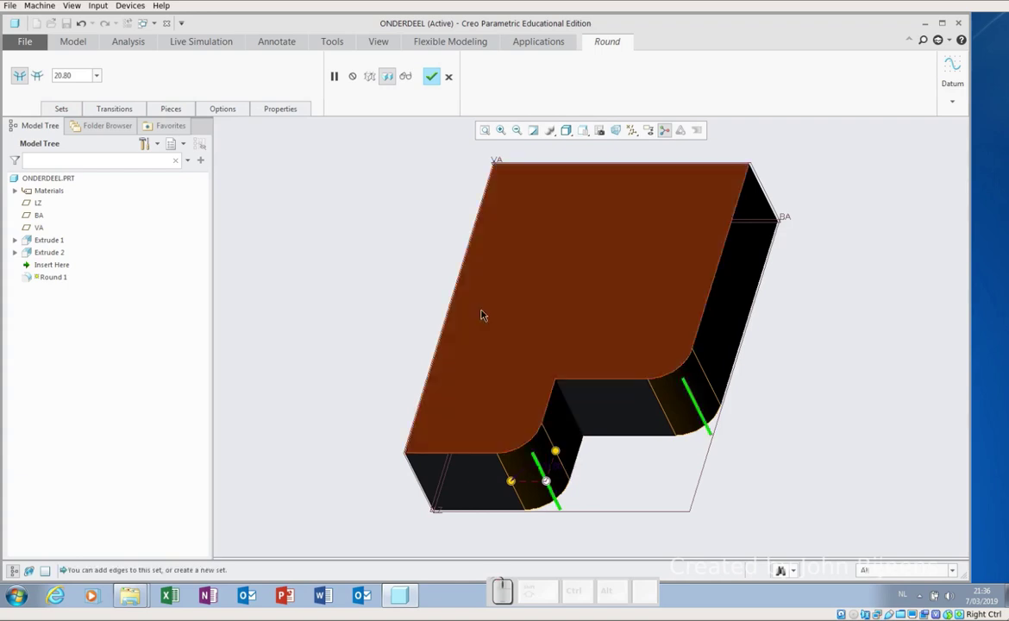
Step: Confirm Round 1 on both notch edges and save ONDERDEEL as a new version
left_click(429, 79)
left_click(360, 211)
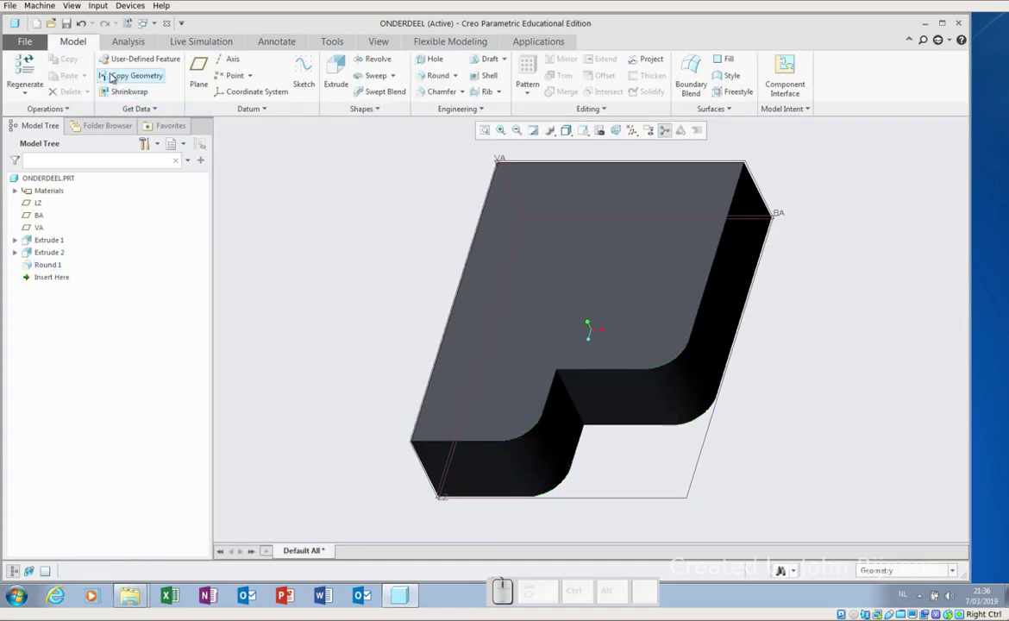
left_click(70, 24)
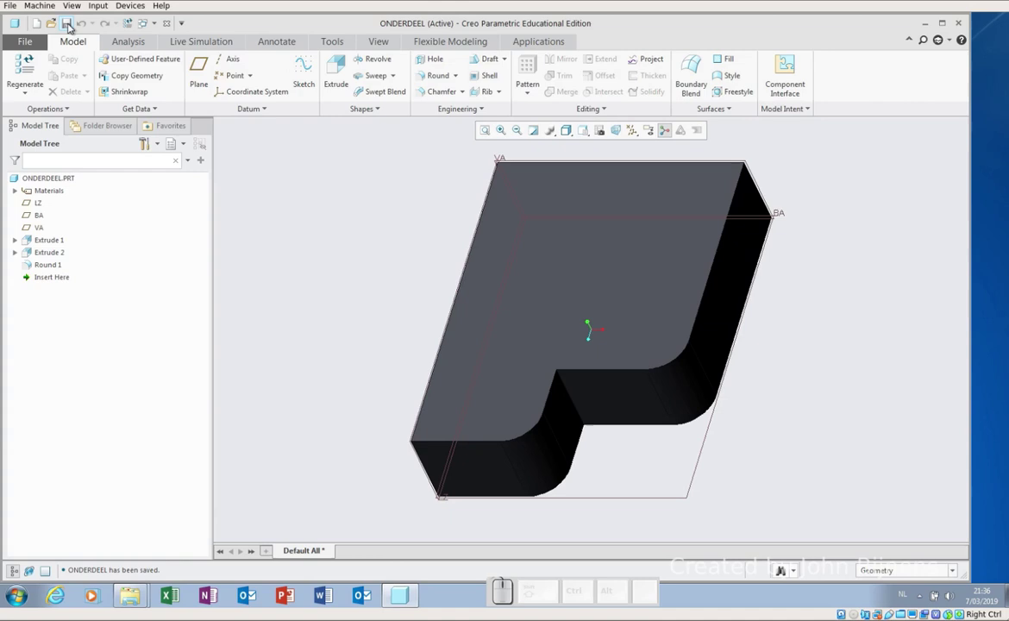
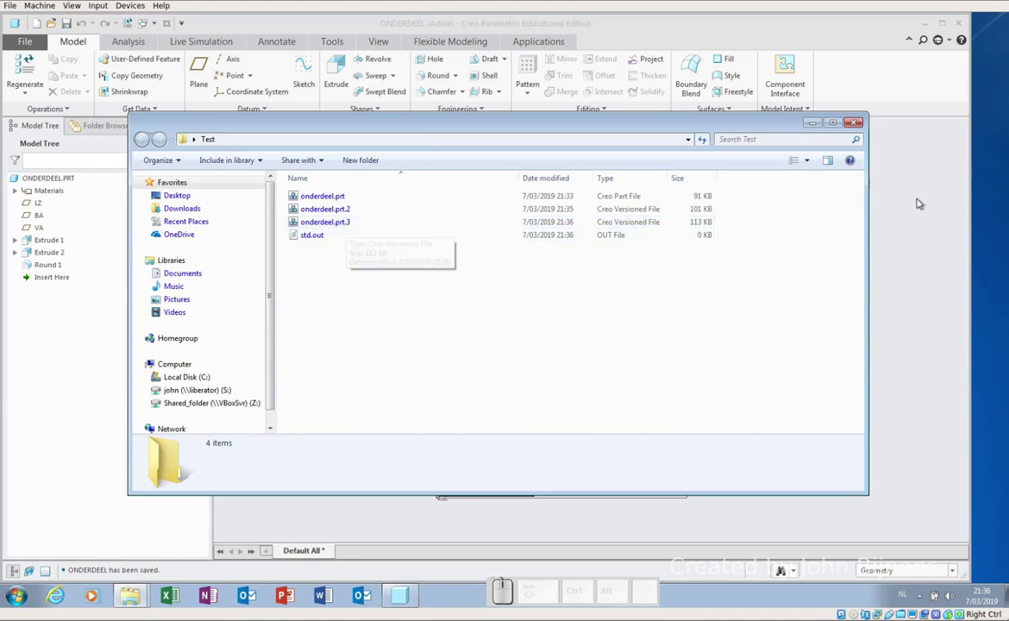
Step: Close the Test folder window after seeing onderdeel.prt versions up to .prt.3
left_click(857, 126)
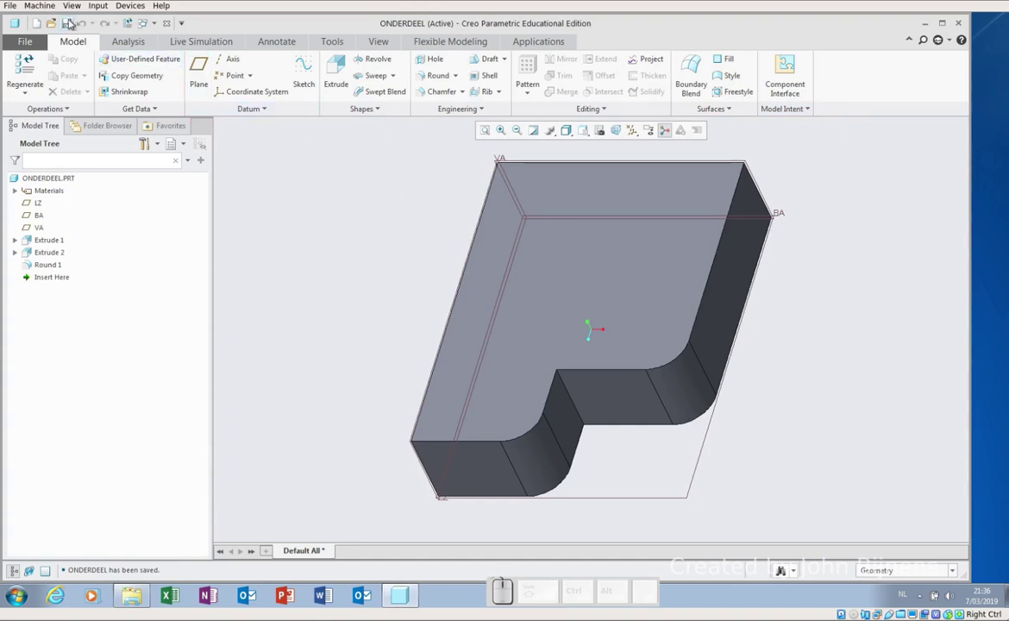
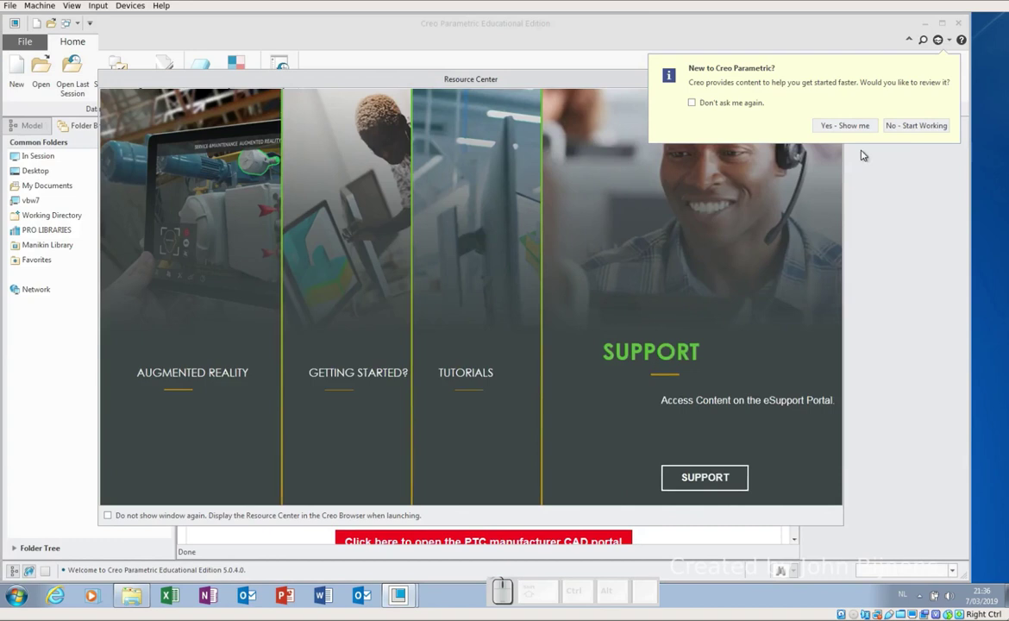
Step: Start working in the restarted Creo and reopen onderdeel.prt, loading the rounded latest version
left_click(914, 132)
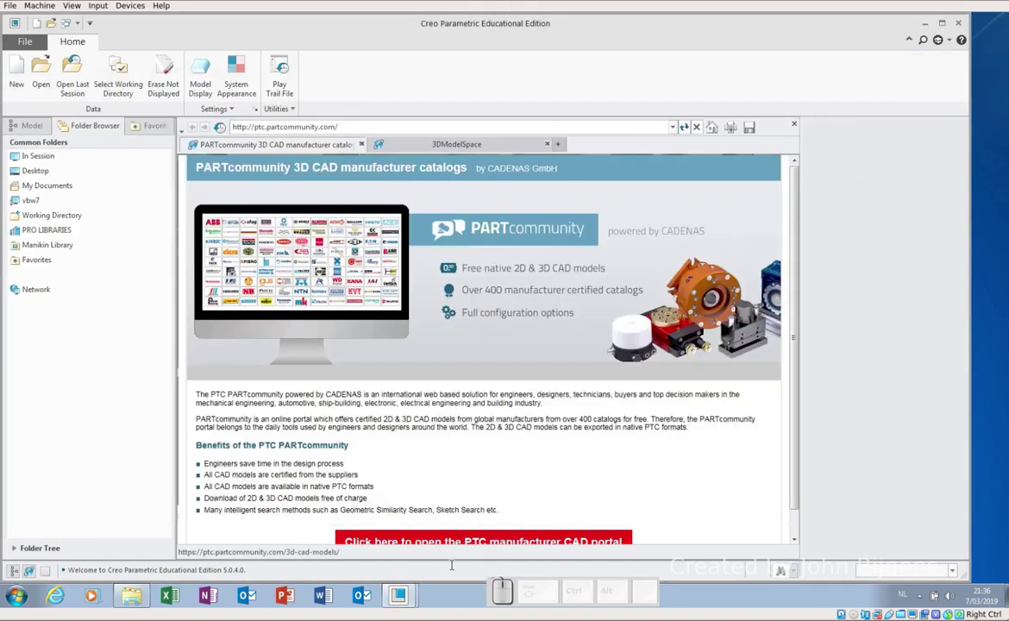
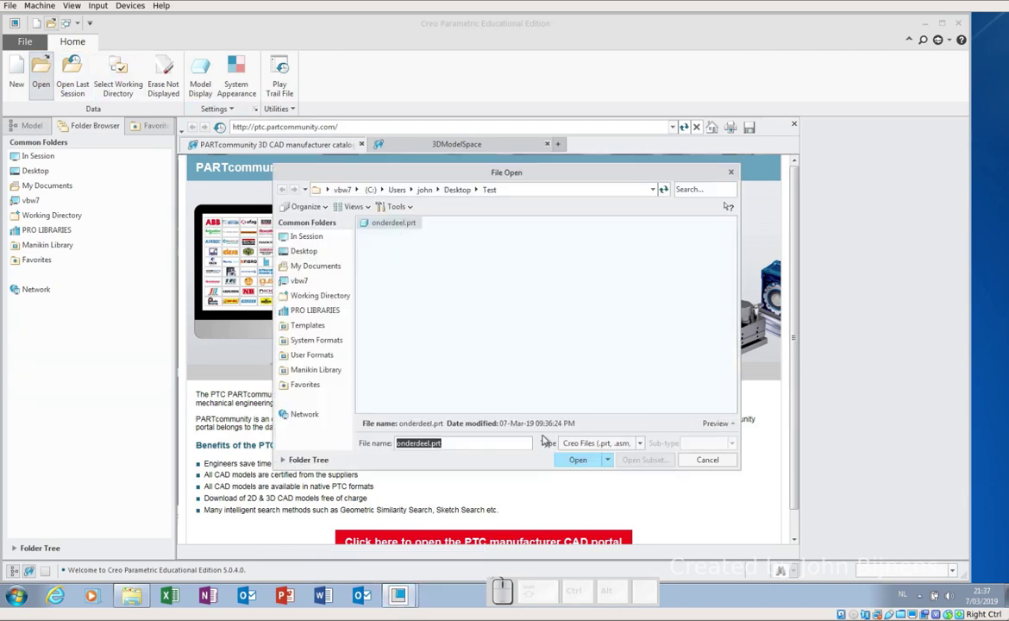
left_click(580, 459)
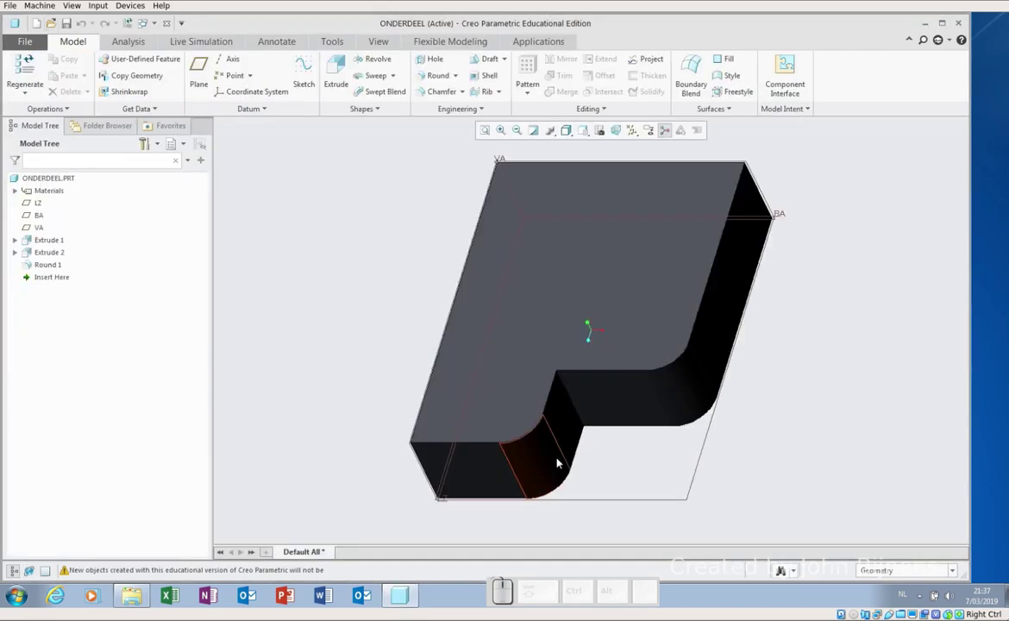
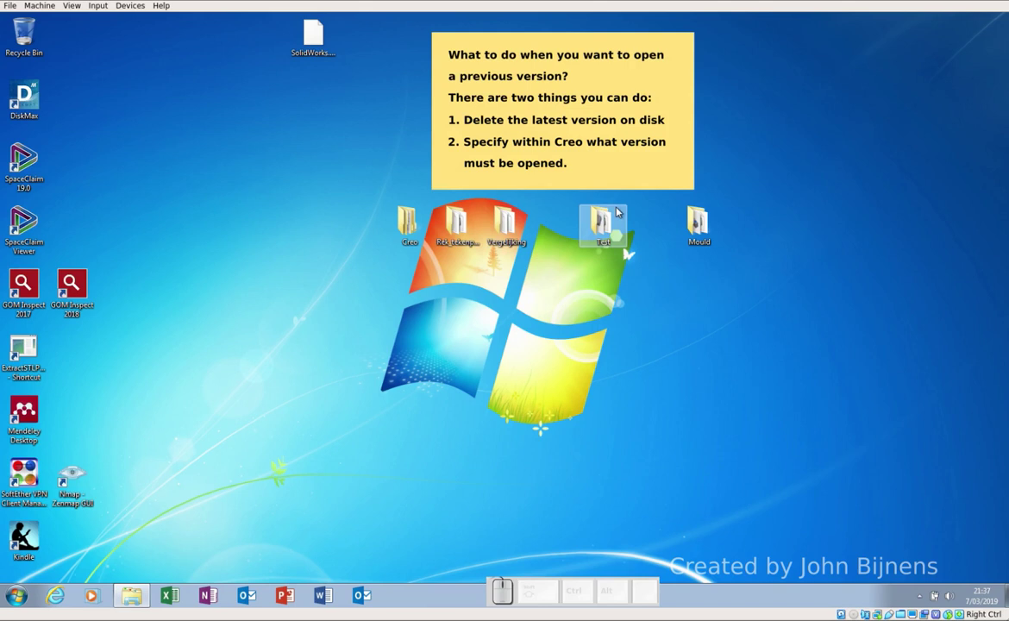
Step: Delete onderdeel.prt.3 from the Test folder, leaving onderdeel.prt, onderdeel.prt.2 and std.out
left_click(605, 215)
left_click(336, 225)
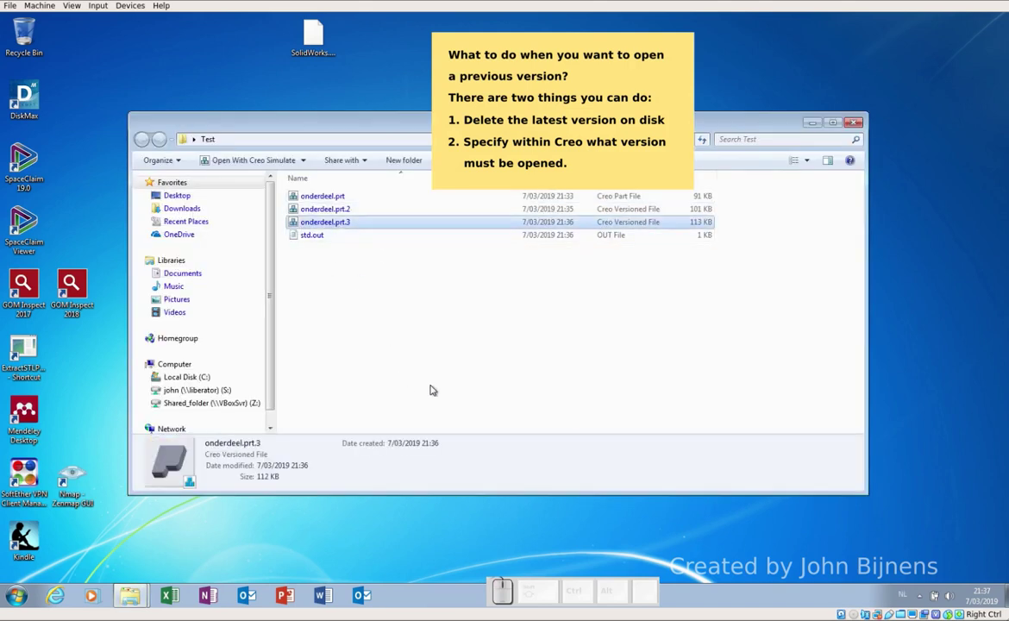
key("shift+Delete")
key("shift+Return")
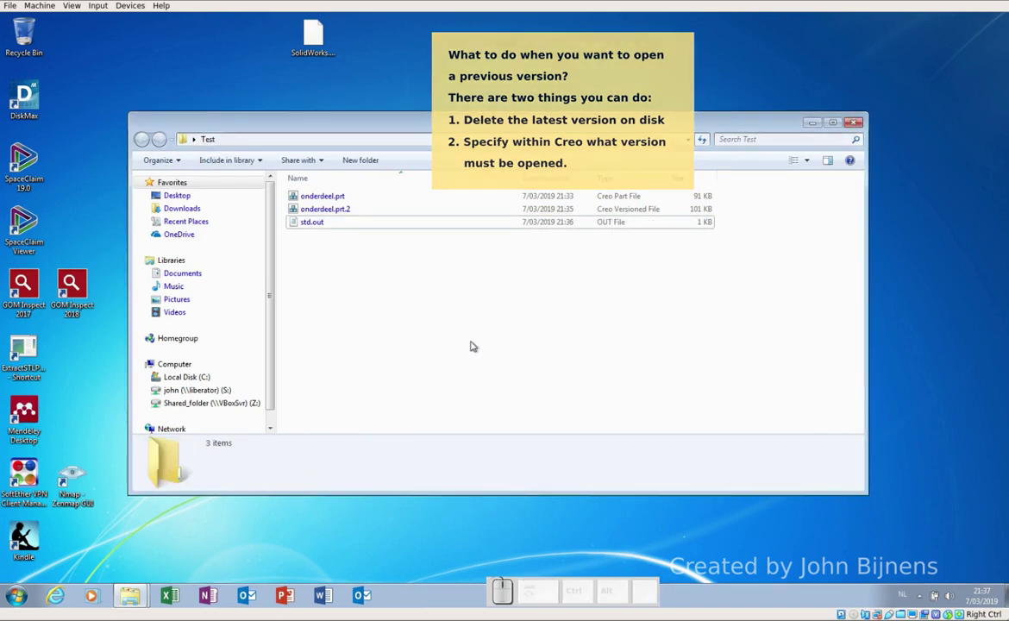
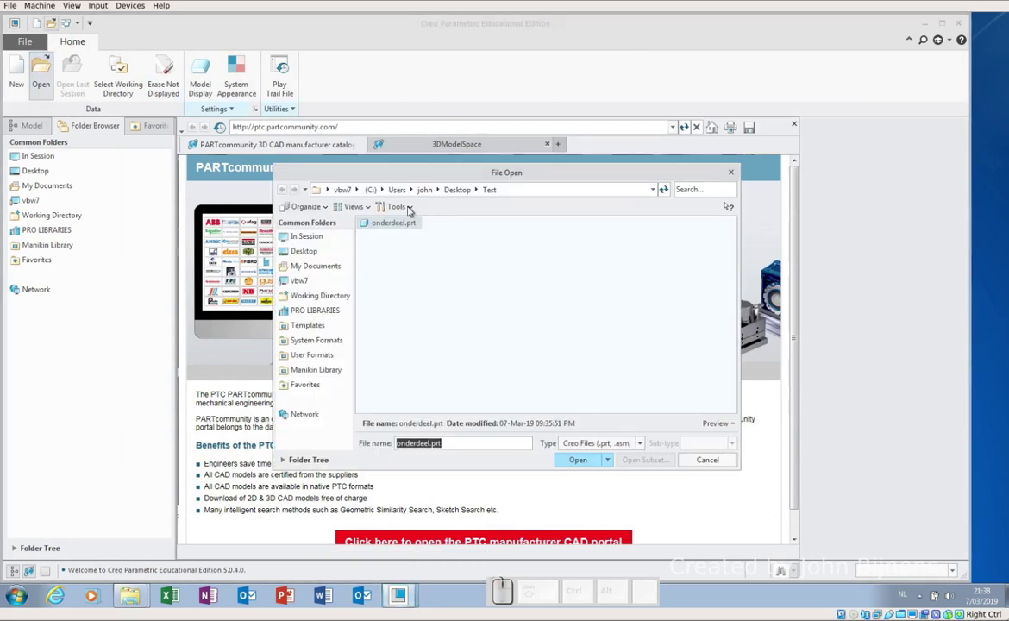
Step: Reopen onderdeel.prt, add Round 1 on its two vertical notch edges and save the new version
left_click(581, 462)
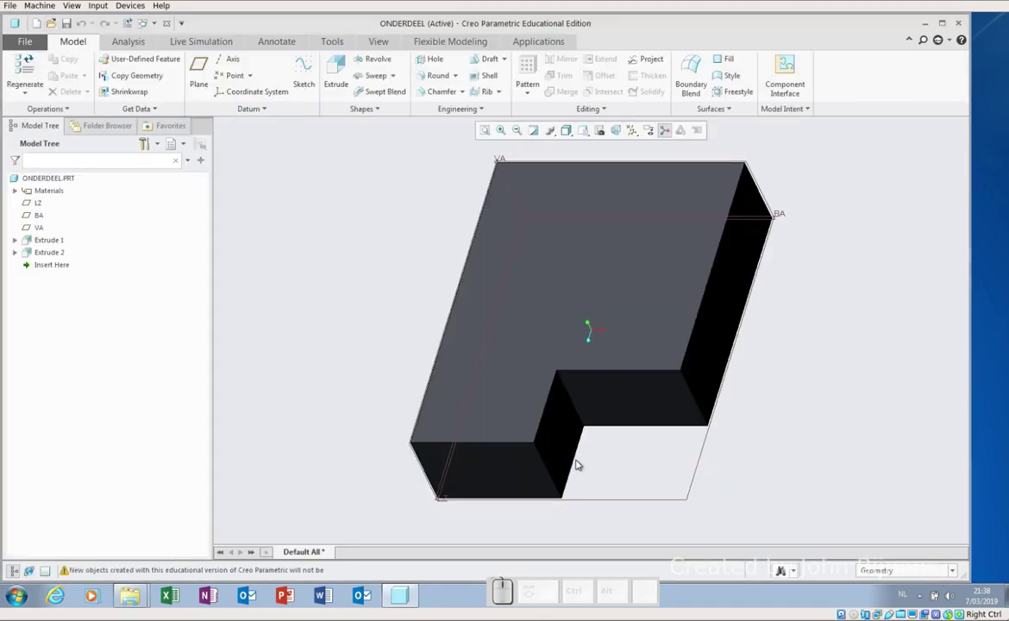
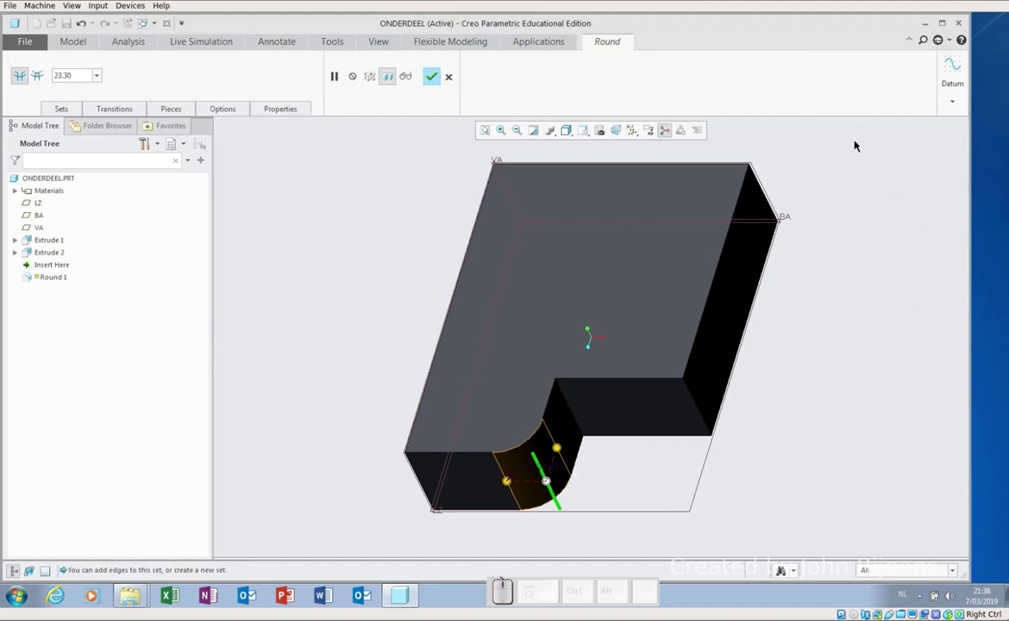
left_click(767, 190)
left_click(428, 74)
left_click(409, 187)
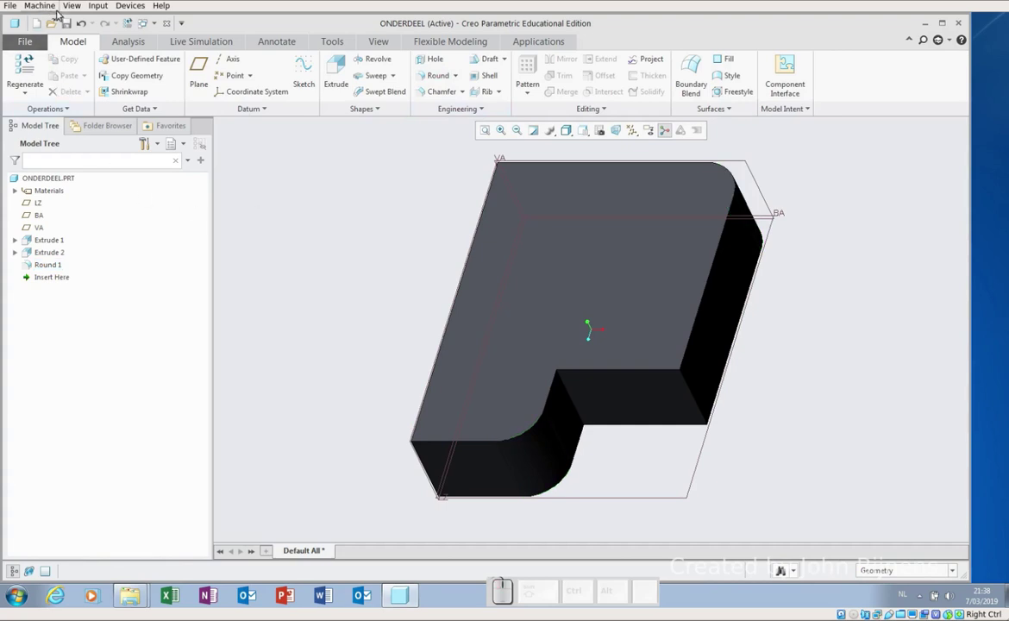
left_click(73, 27)
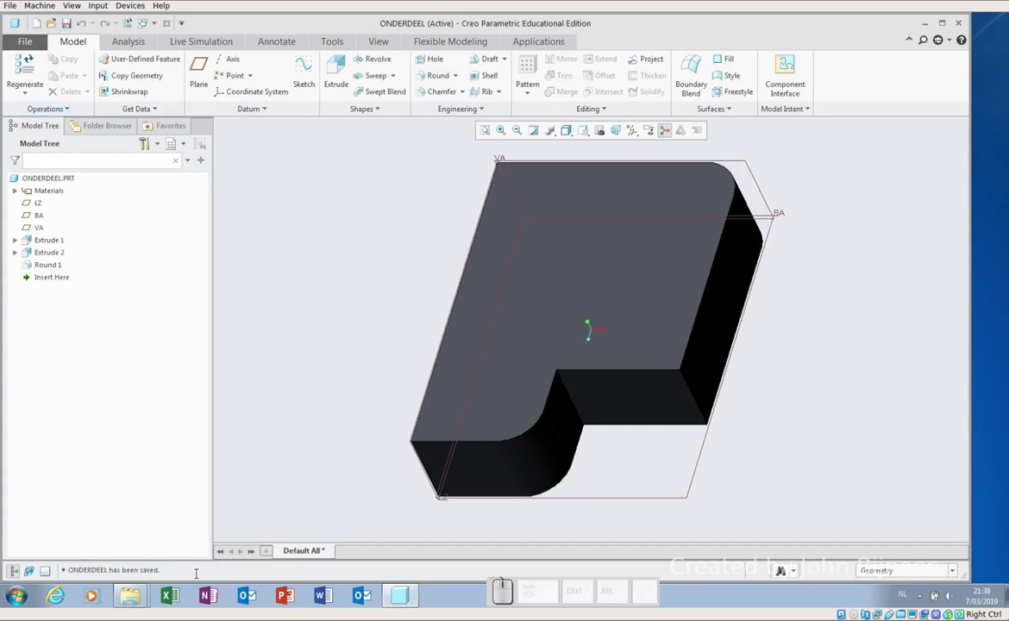
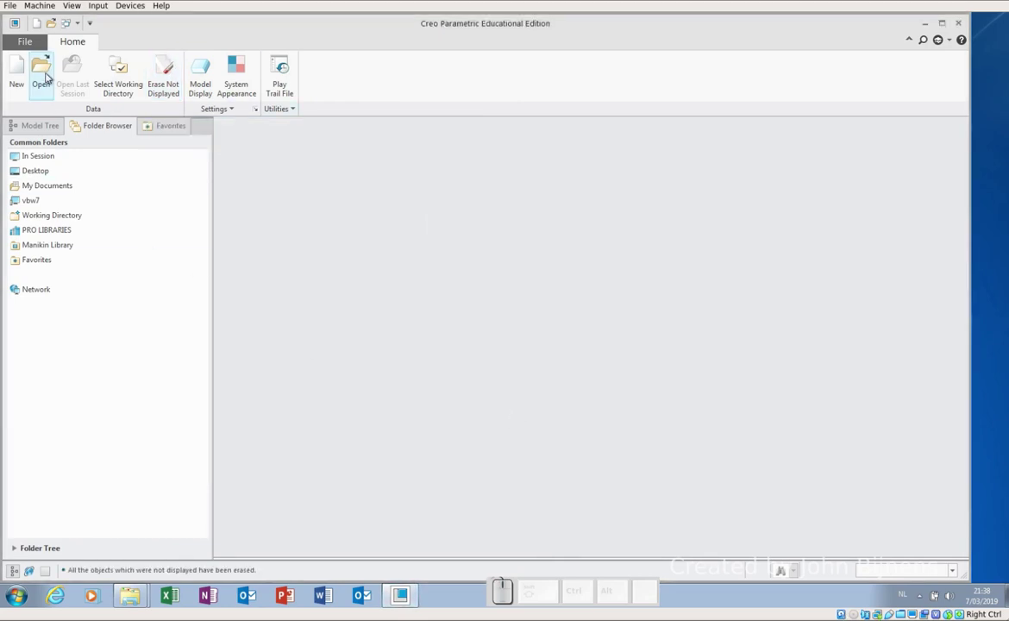
Step: List all saved versions in the Open dialog and load the unrounded onderdeel.prt.2
left_click(50, 75)
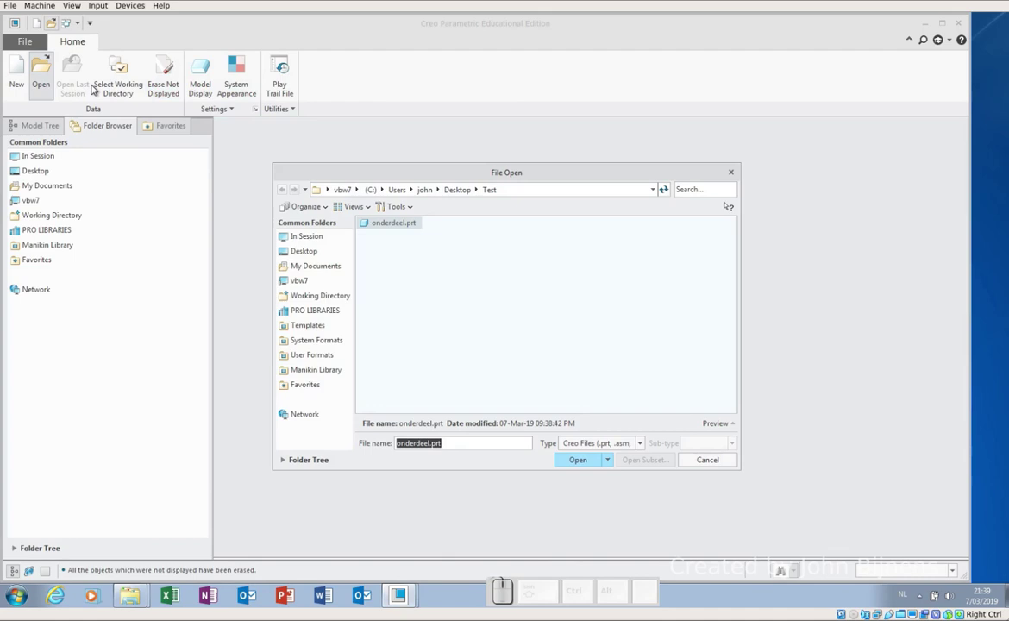
left_click(415, 208)
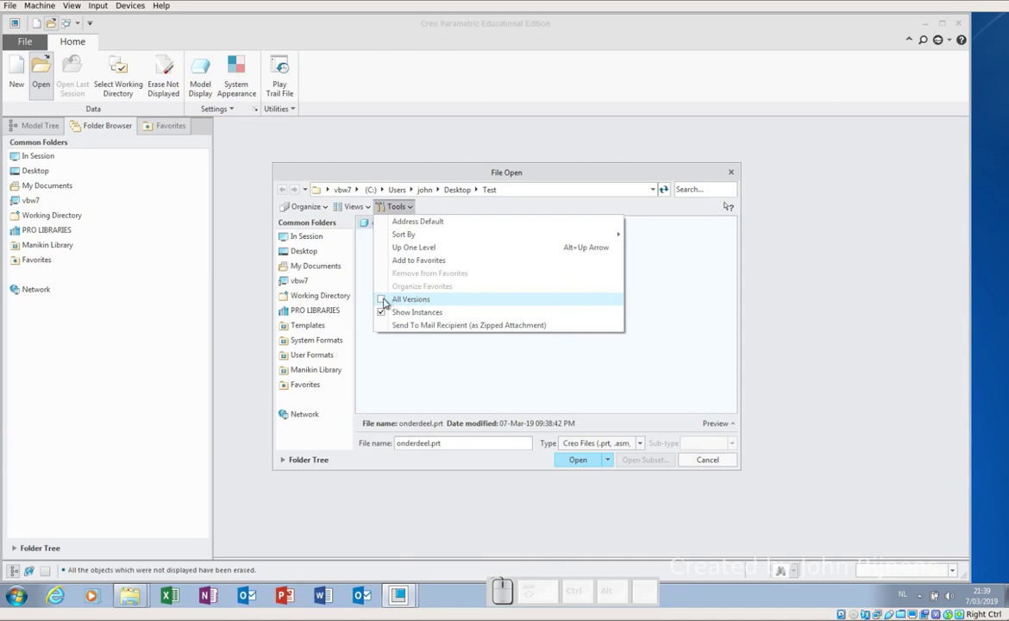
left_click(386, 299)
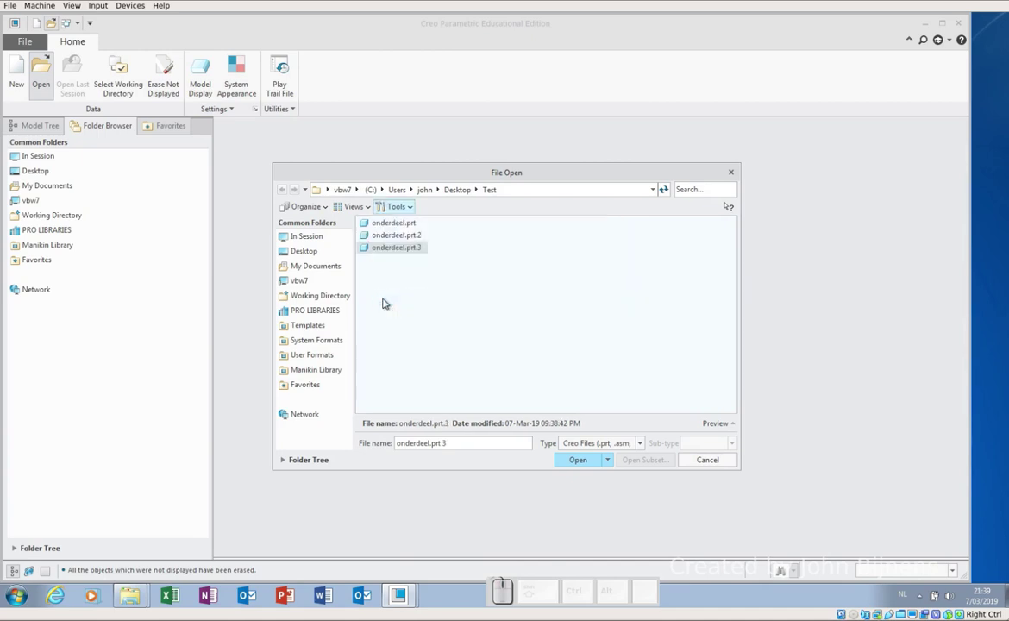
left_click(403, 234)
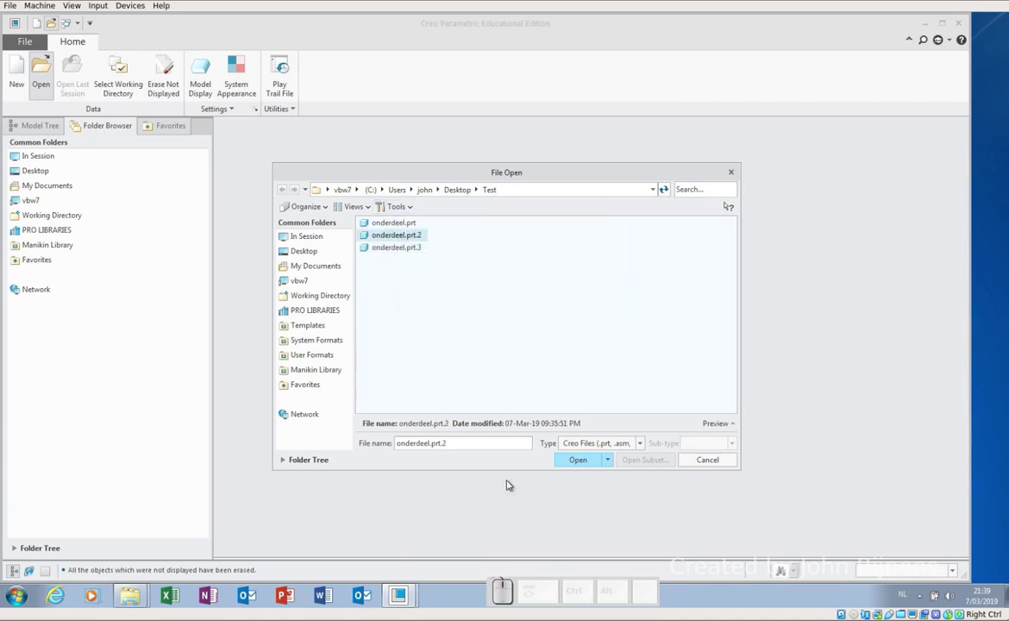
left_click(586, 462)
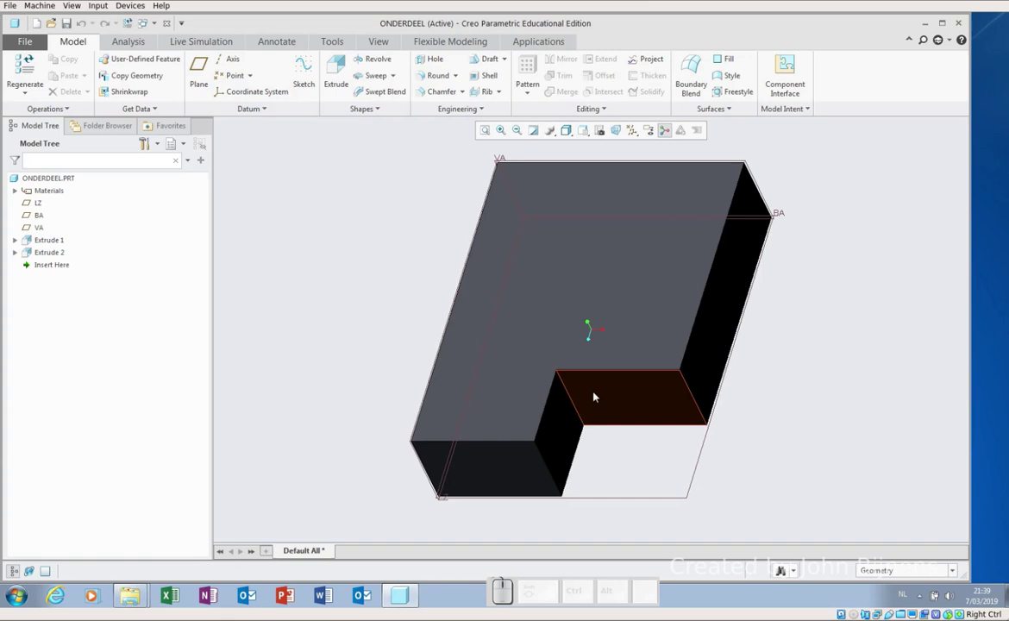
Step: Edit the definition of Extrude 2 and enter its 75.18 by 51.5 notch section sketch
left_click(46, 256)
left_click(72, 184)
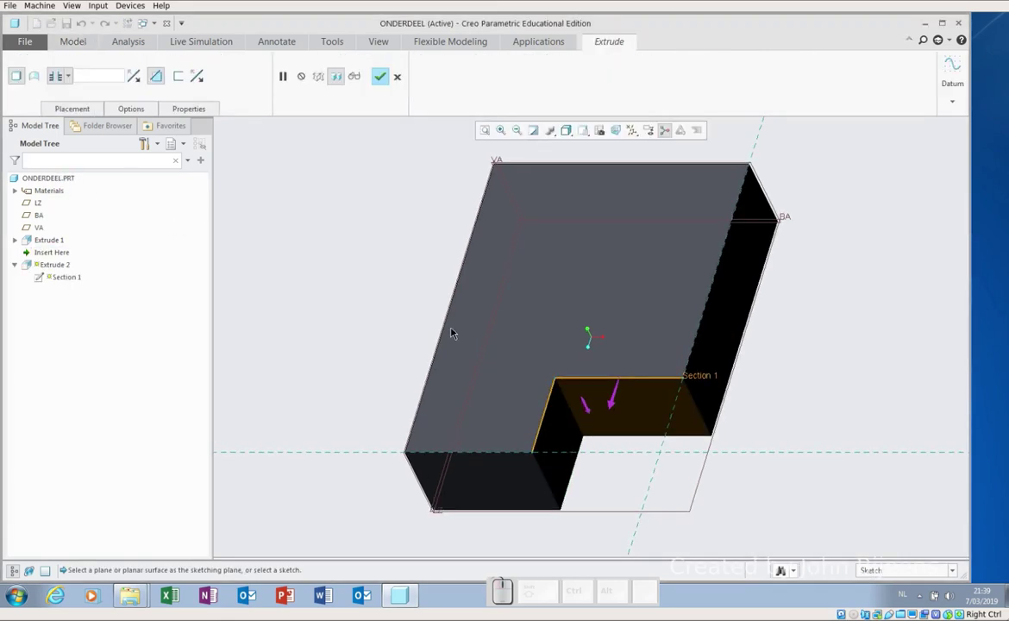
left_click_drag(343, 269, 362, 271)
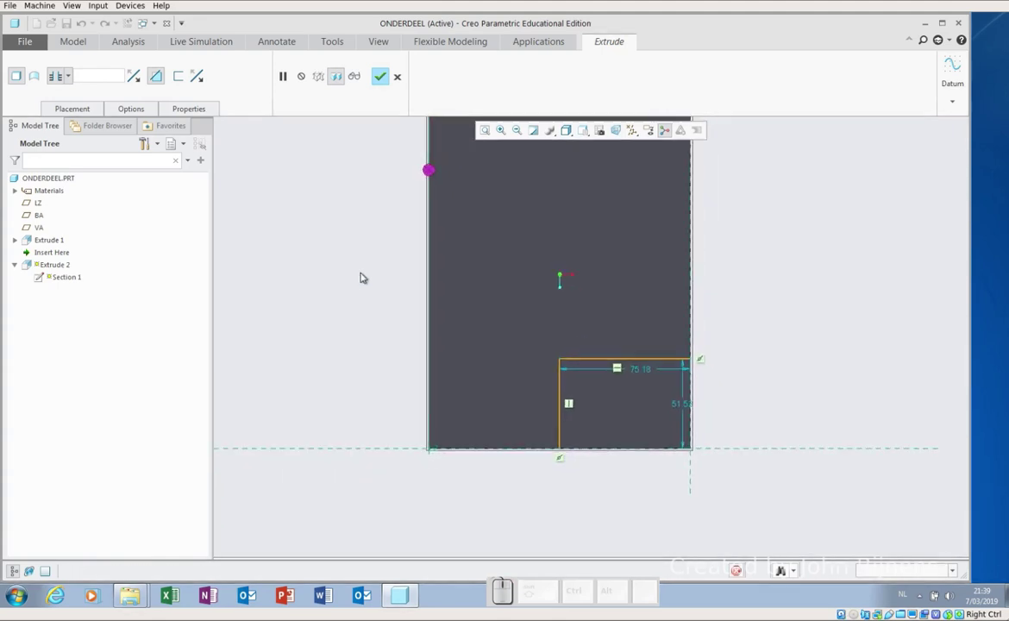
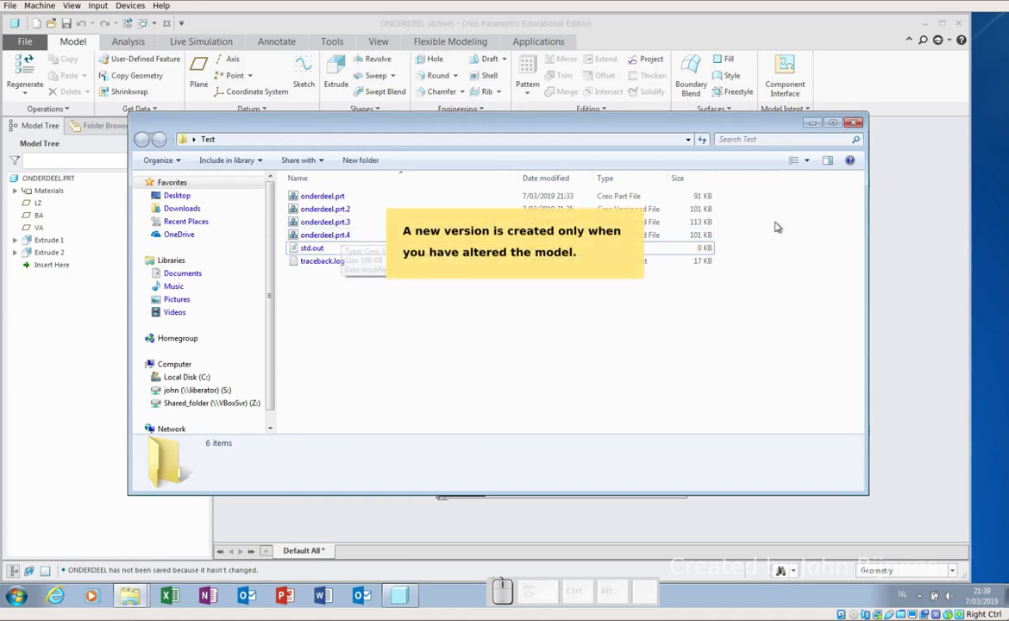
Step: Switch back to Creo Parametric and confirm exiting it to the desktop
left_click(814, 122)
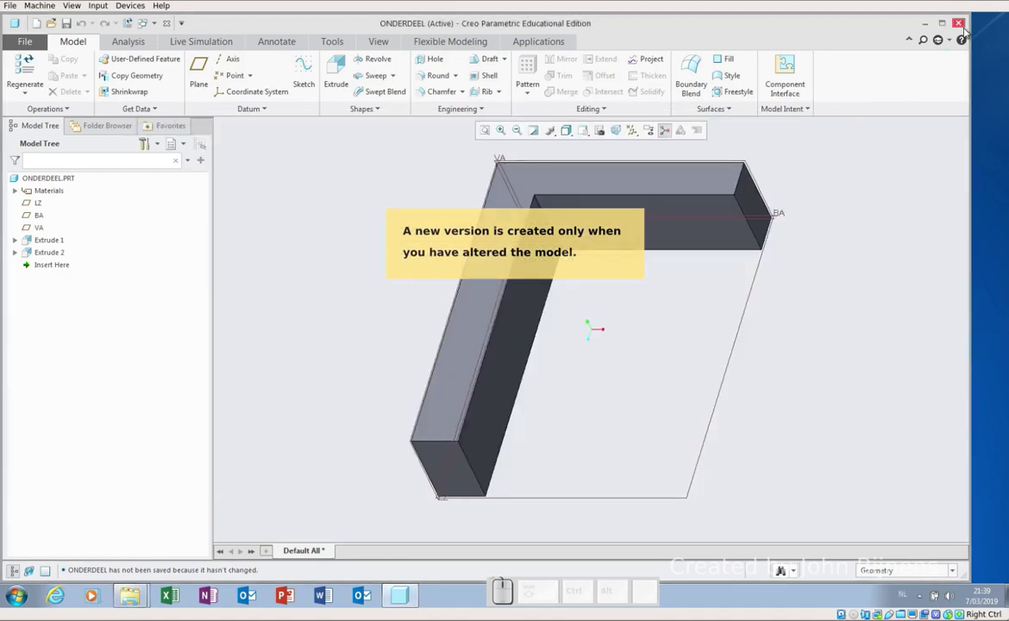
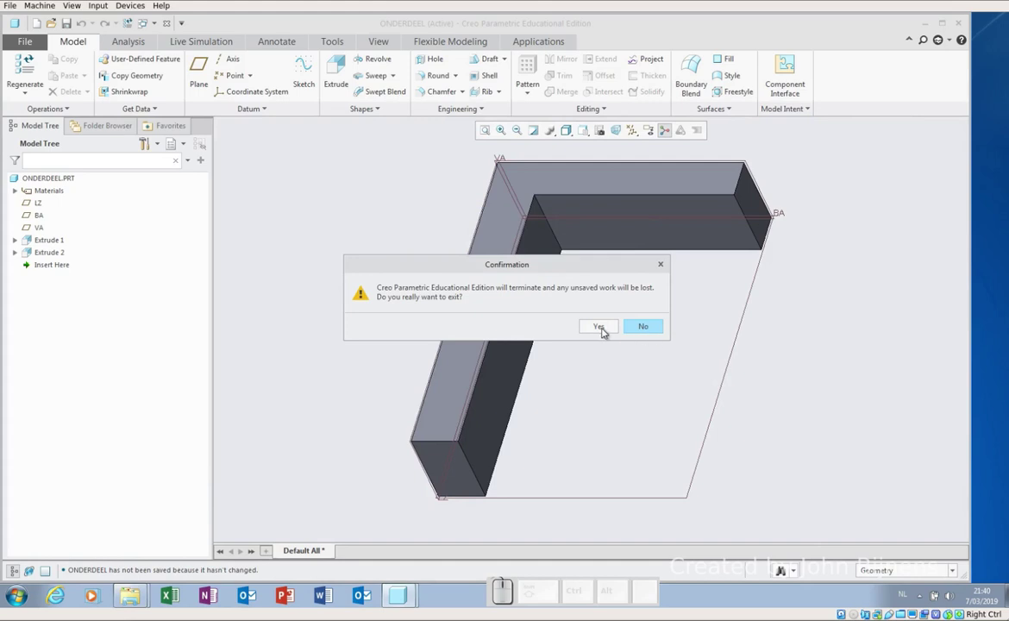
left_click(606, 330)
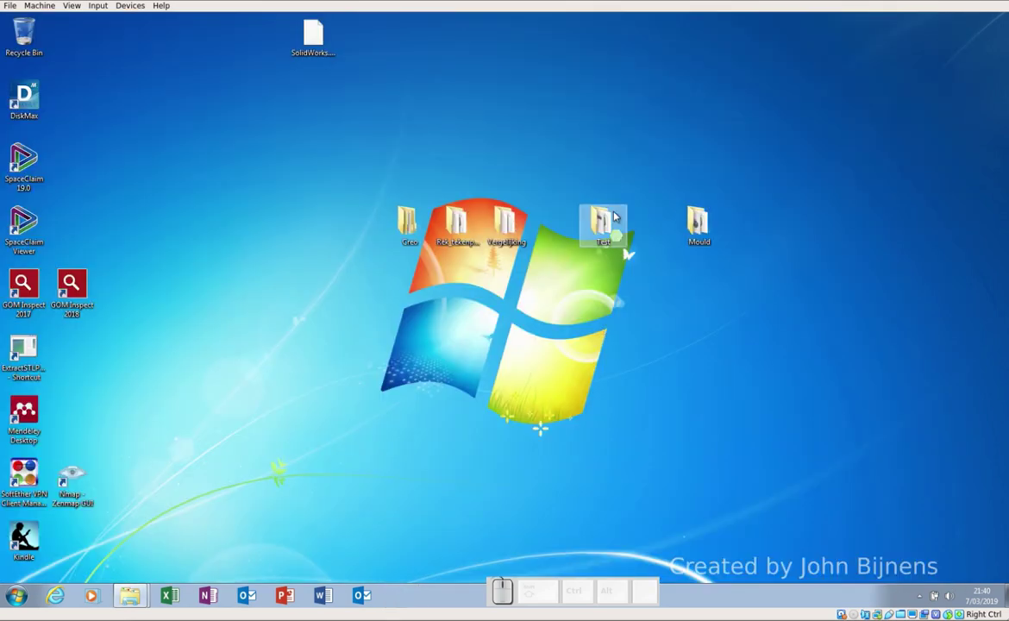
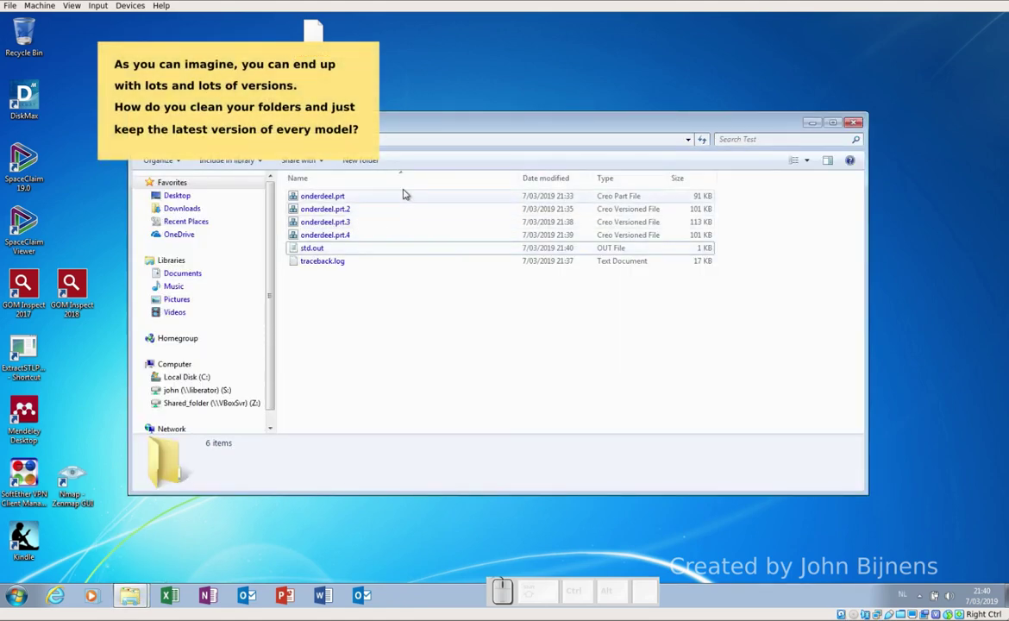
Step: Run Creo Purge on the Test desktop folder to remove old part versions
left_click_drag(566, 124, 605, 230)
right_click(607, 221)
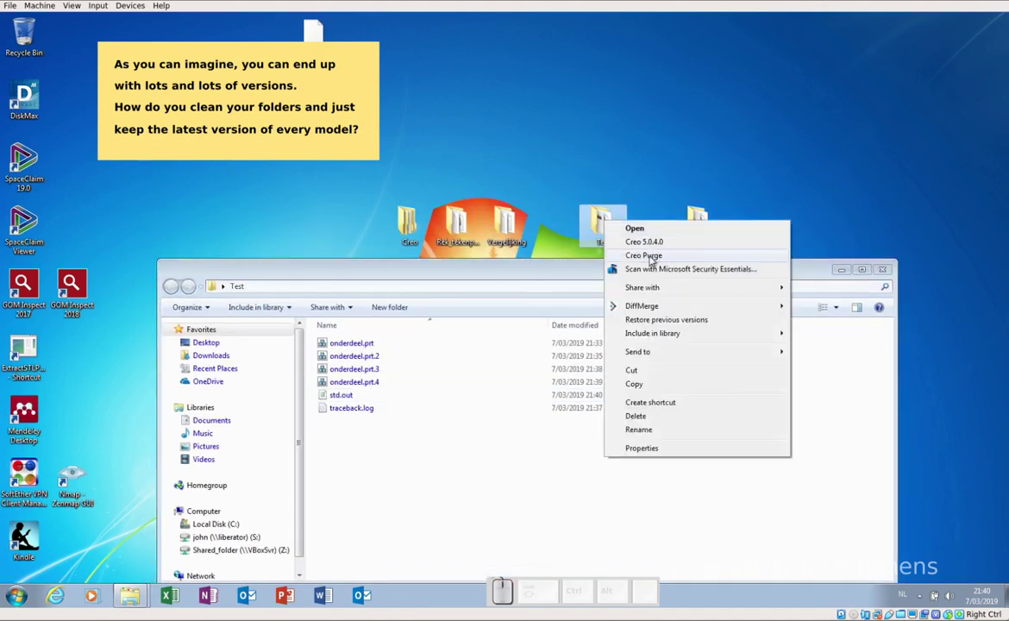
left_click(652, 257)
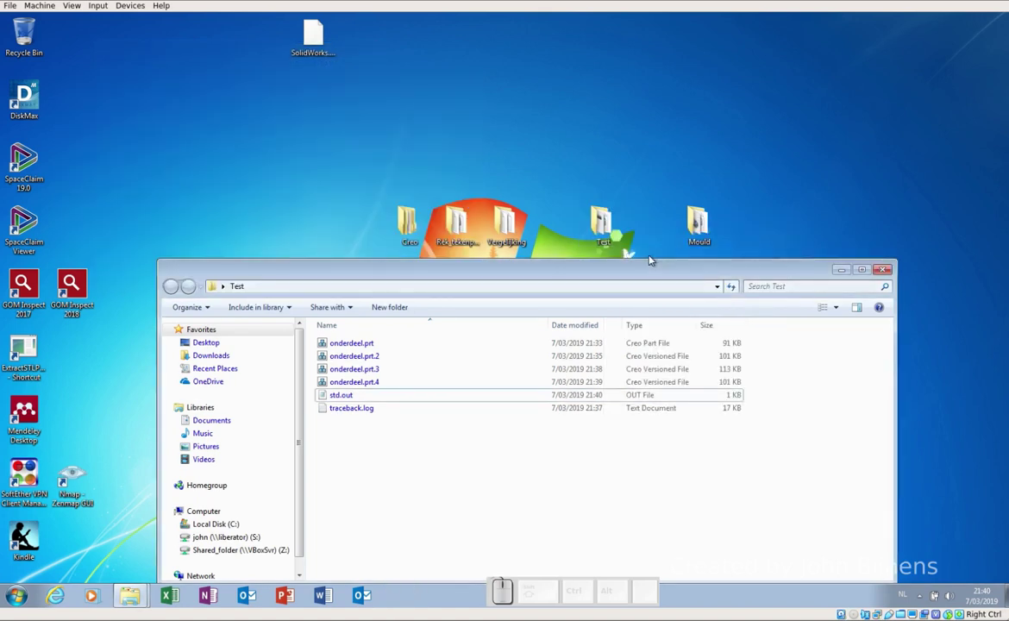
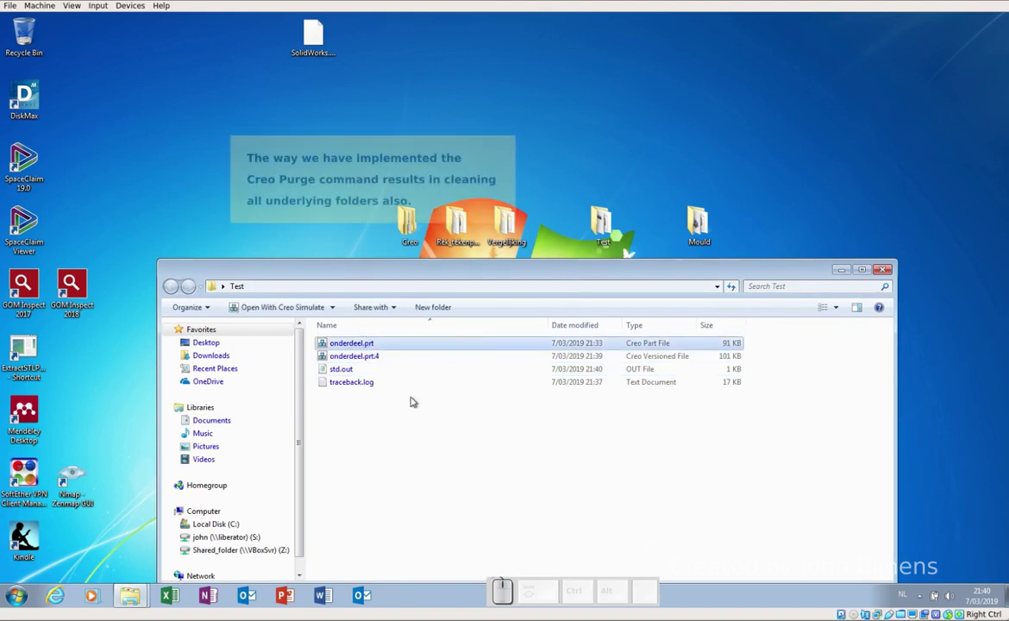
Step: Delete the unversioned onderdeel.prt, leaving onderdeel.prt.4, std.out and traceback.log
right_click(378, 345)
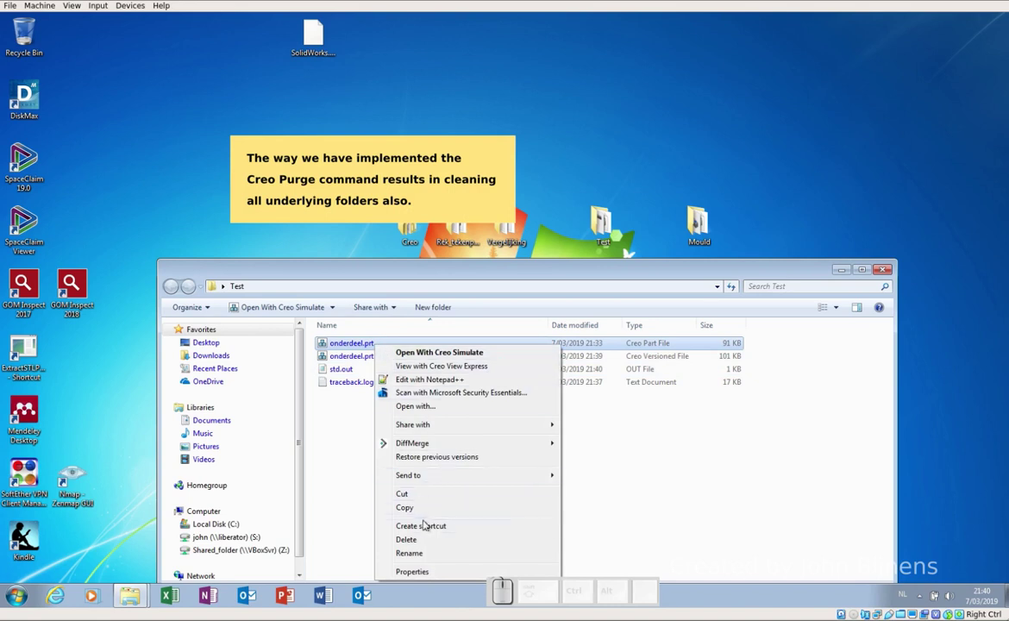
left_click(426, 543)
left_click(559, 351)
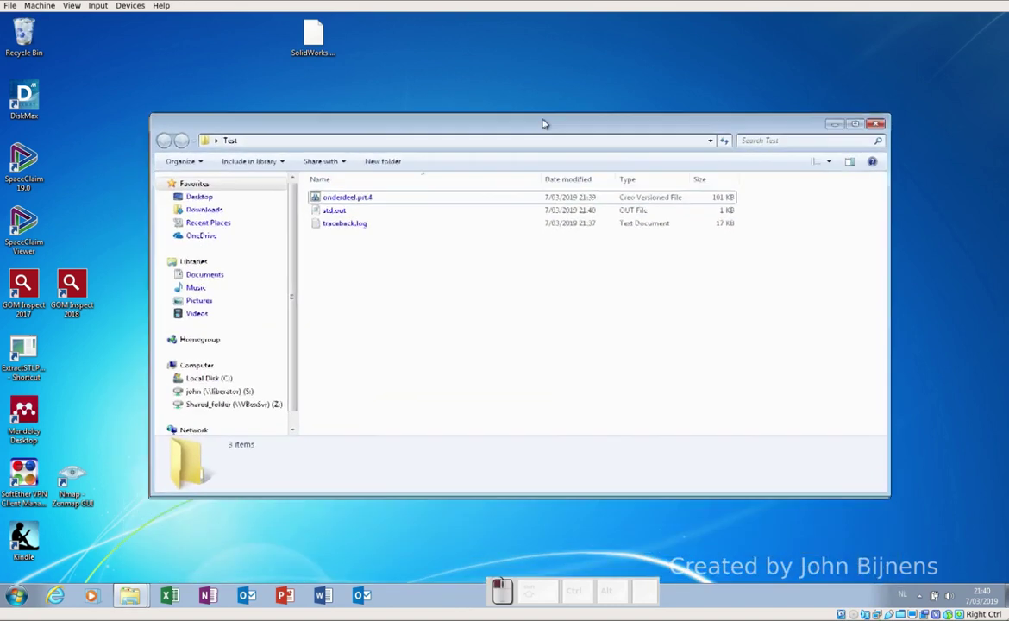